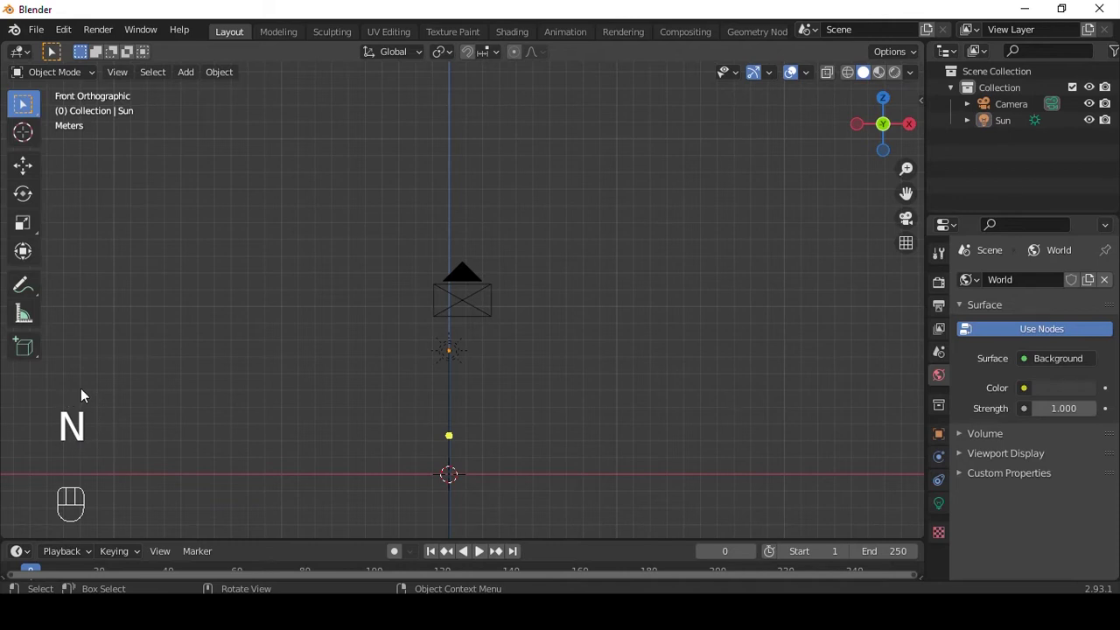
- Select the camera and sun together and toggle their visibility around the world origin
{"action": "left_click", "coordinate": [740, 320]}
{"action": "left_click_drag", "start_coordinate": [475, 337], "coordinate": [547, 380]}
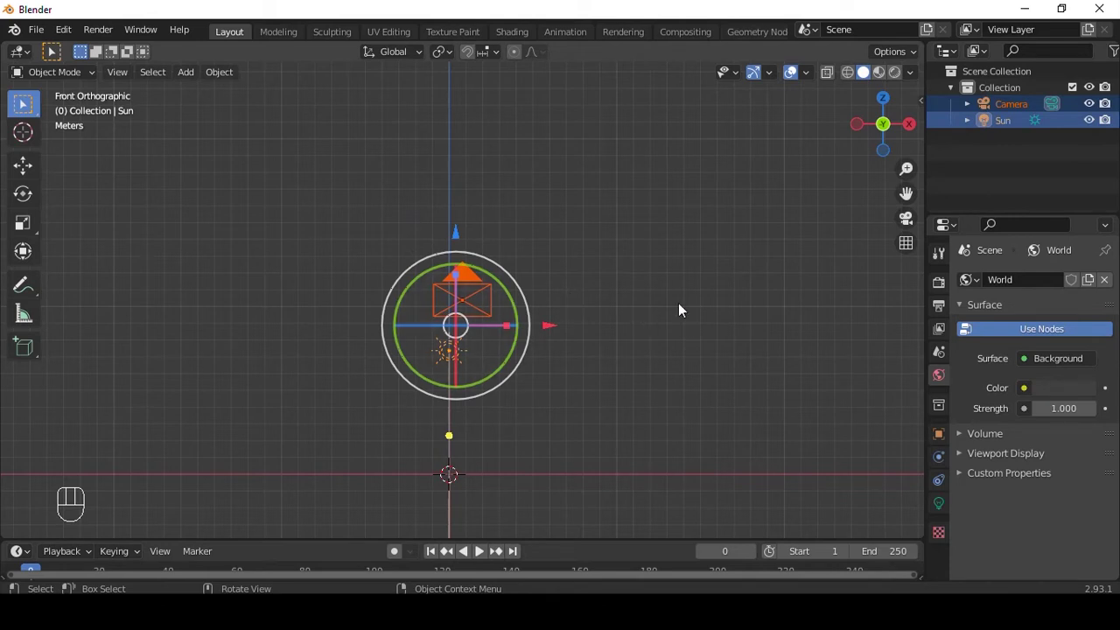
{"action": "key", "text": "h"}
{"action": "key", "text": "alt+h"}
{"action": "left_click", "coordinate": [553, 331]}
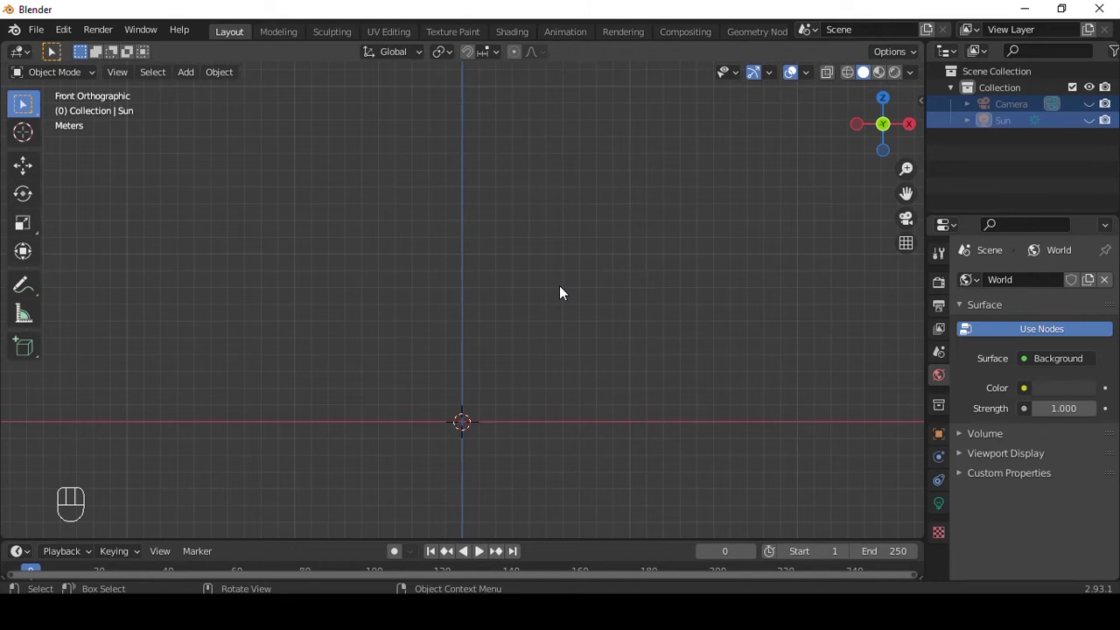
{"action": "key", "text": "alt+h"}
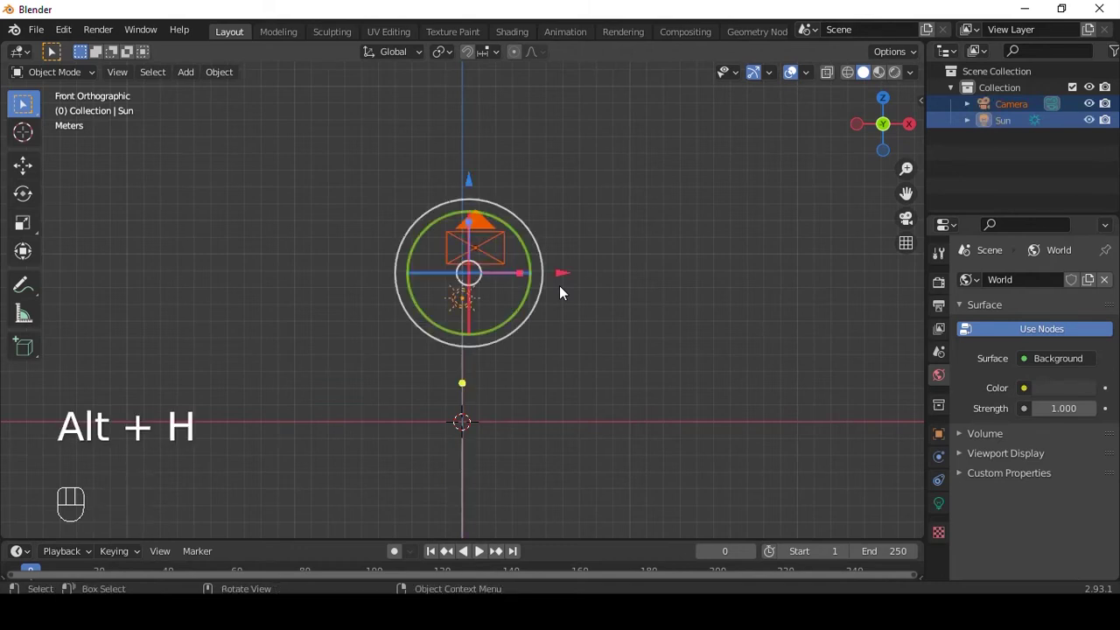
- Add a cylinder at the origin and cut several horizontal edge loops along its height
{"action": "key", "text": "h"}
{"action": "key", "text": "shift+a"}
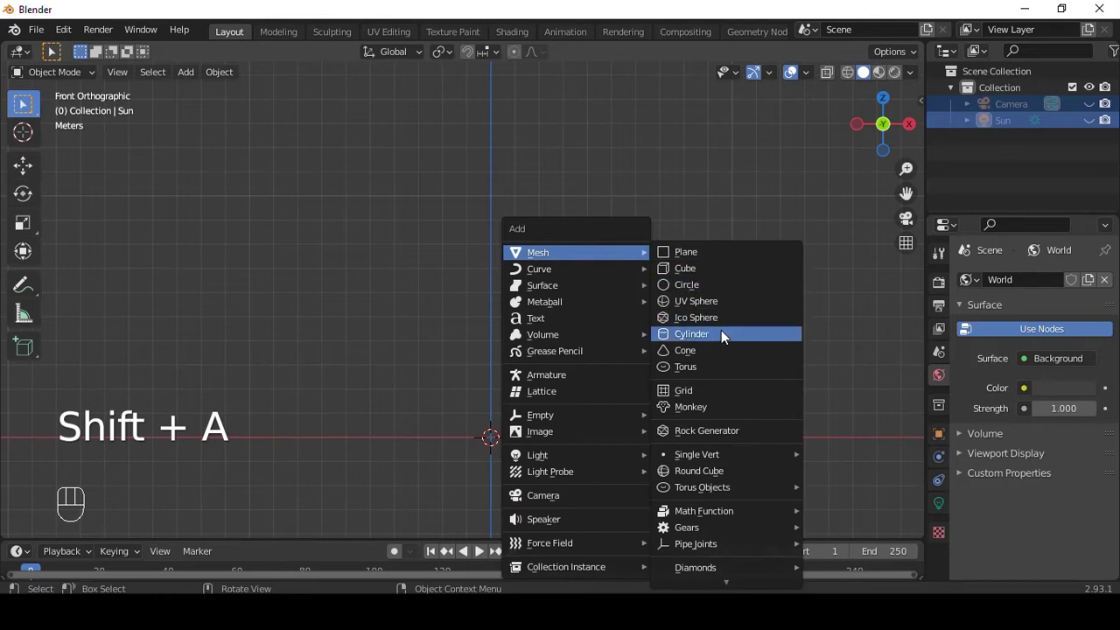
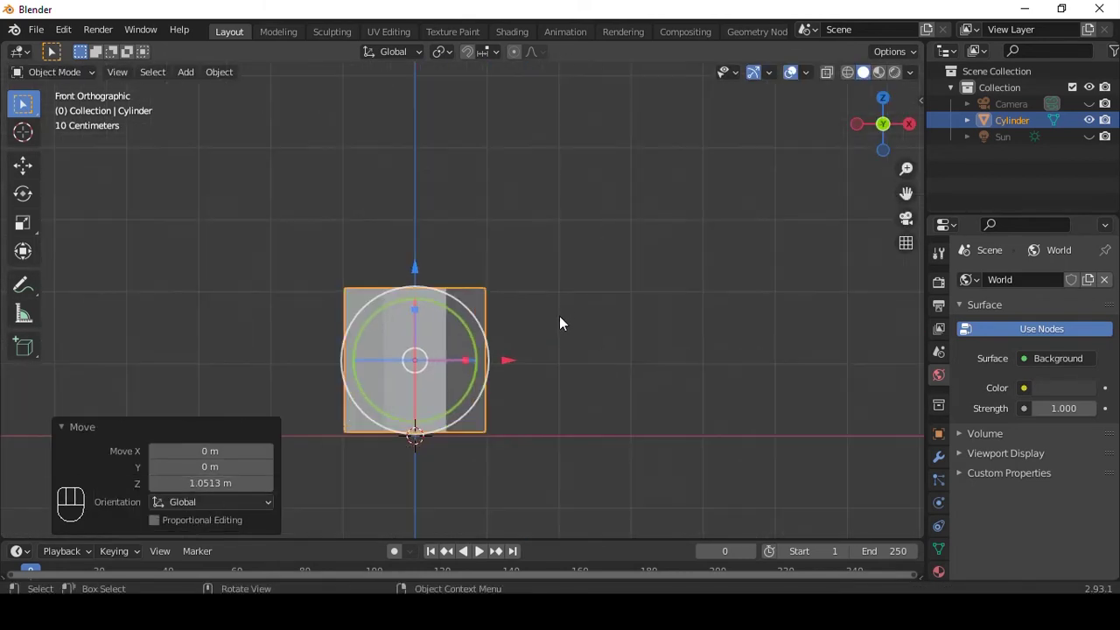
{"action": "key", "text": "Tab"}
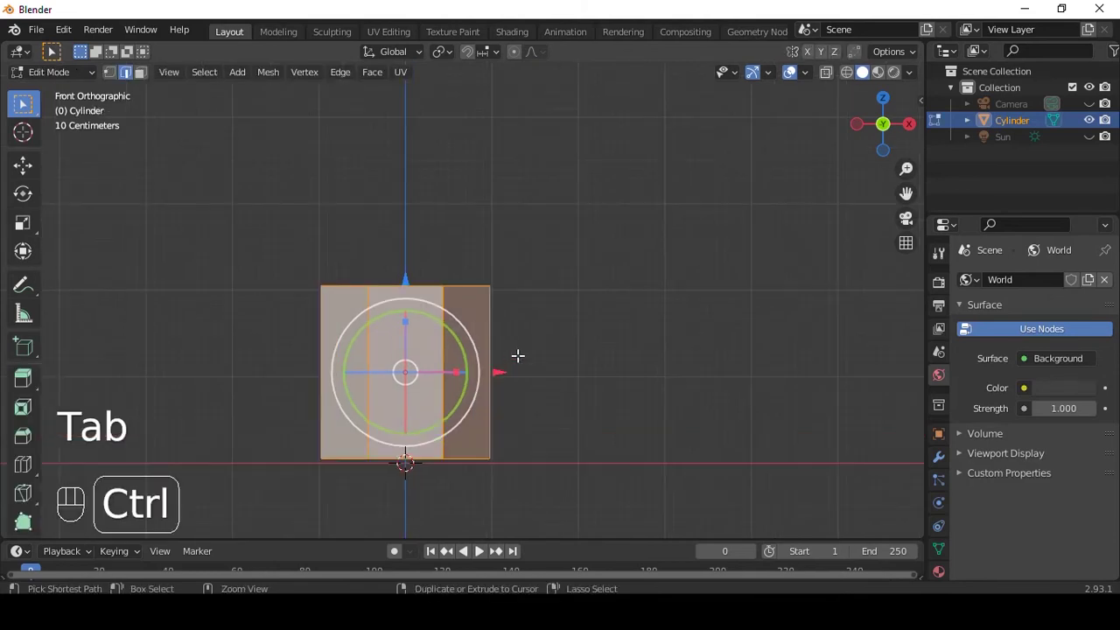
{"action": "key", "text": "ctrl+r"}
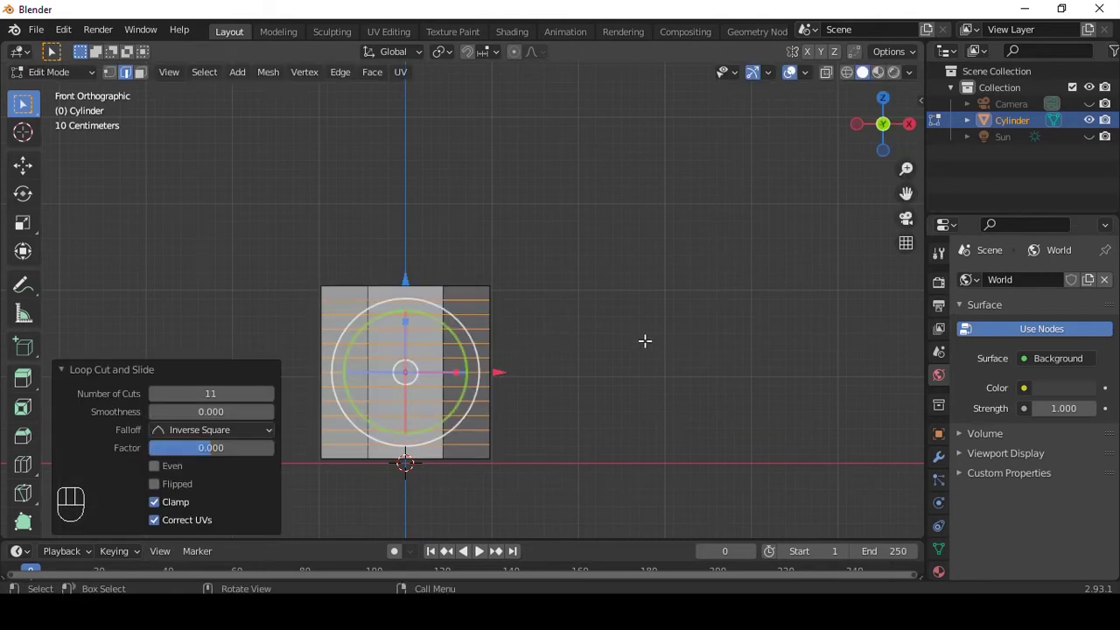
{"action": "key", "text": "Tab"}
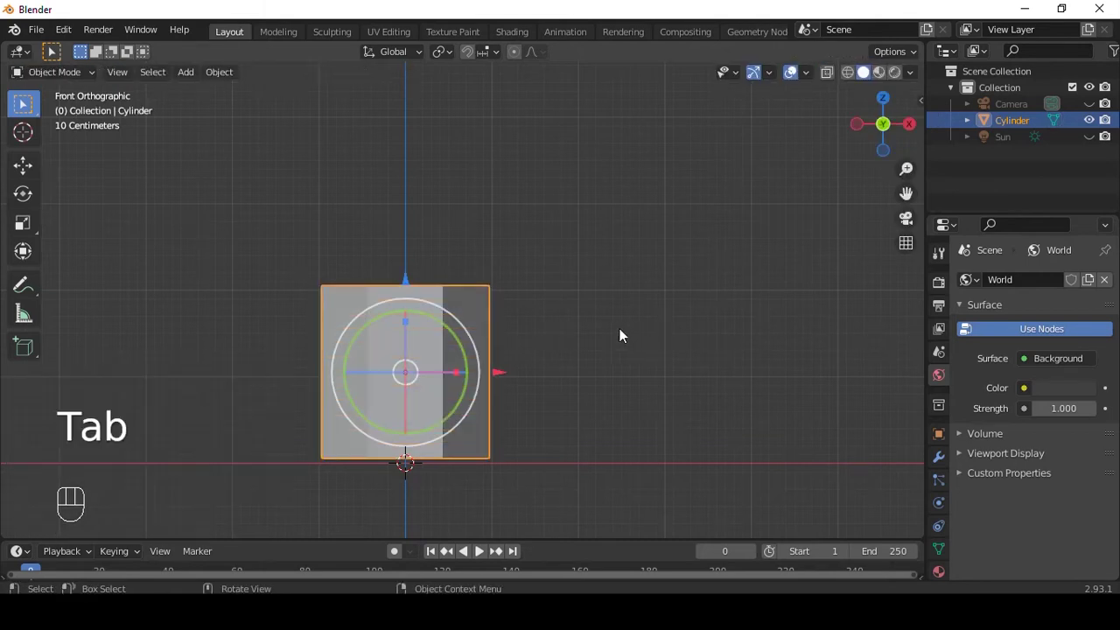
- Stack Simple Deform modifiers on the cylinder, each set to Taper on Z
{"action": "left_click", "coordinate": [941, 469]}
{"action": "left_click_drag", "start_coordinate": [1041, 279], "coordinate": [934, 494]}
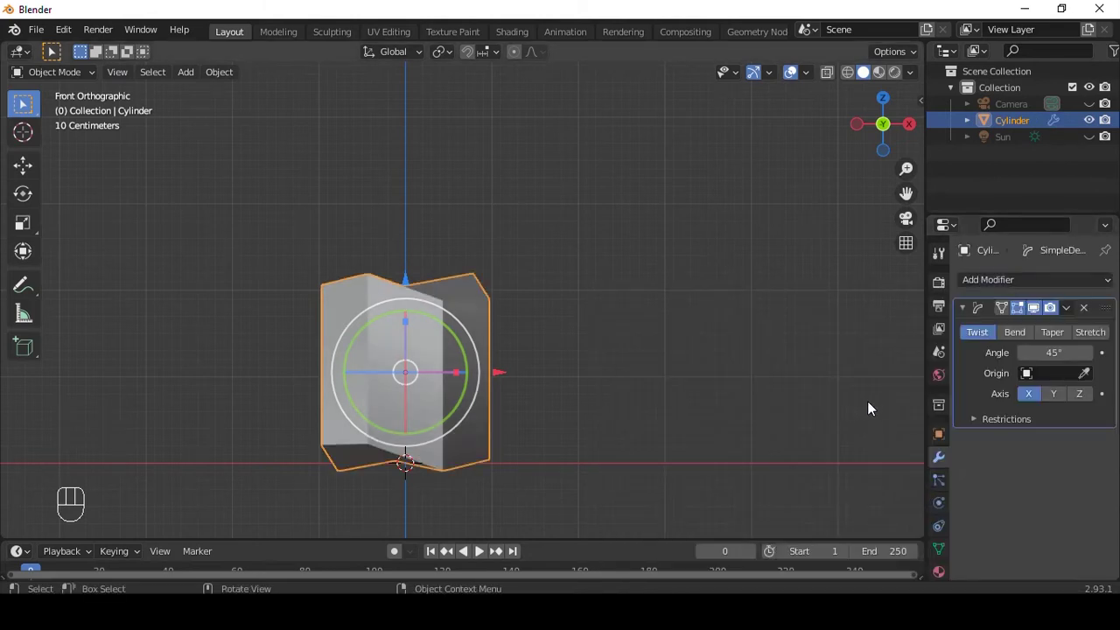
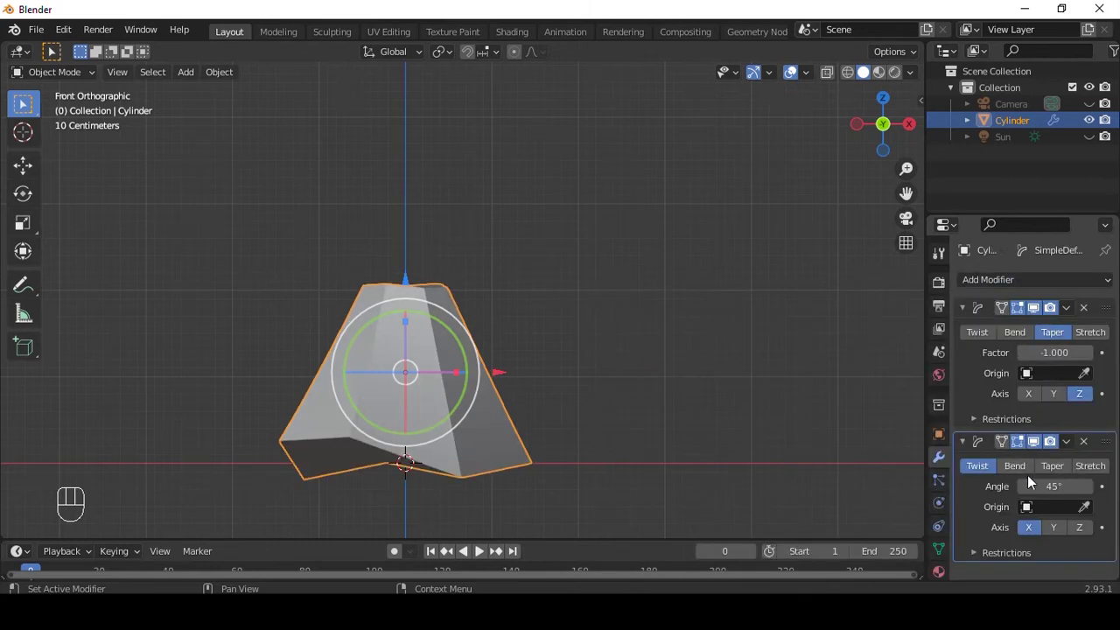
{"action": "left_click", "coordinate": [1057, 469]}
{"action": "left_click", "coordinate": [1088, 532]}
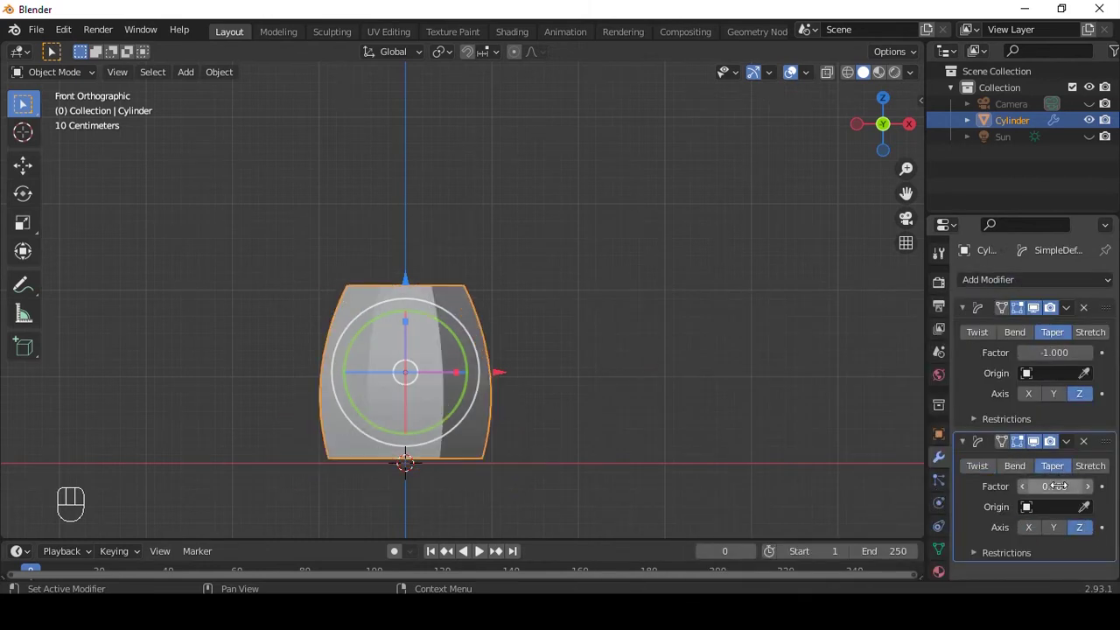
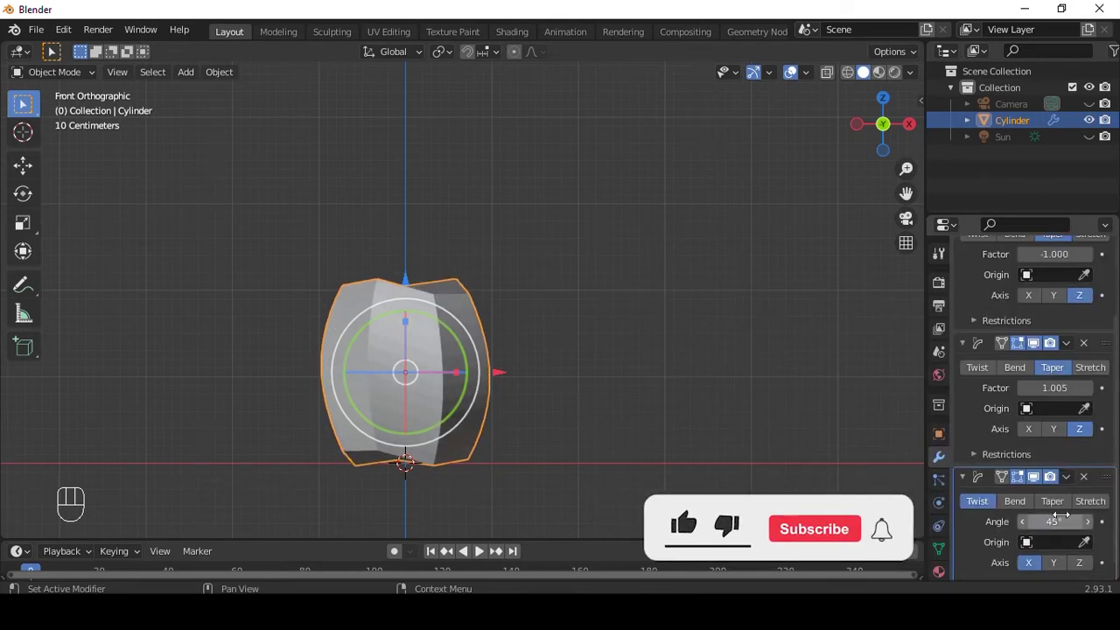
{"action": "left_click", "coordinate": [1078, 567]}
- Adjust the taper factors into a pointed dome shape and apply all the deformations permanently
{"action": "left_click_drag", "start_coordinate": [686, 538], "coordinate": [1078, 351]}
{"action": "left_click_drag", "start_coordinate": [814, 541], "coordinate": [838, 539]}
{"action": "left_click", "coordinate": [841, 539]}
{"action": "key", "text": "shift+a"}
{"action": "left_click_drag", "start_coordinate": [596, 296], "coordinate": [597, 261]}
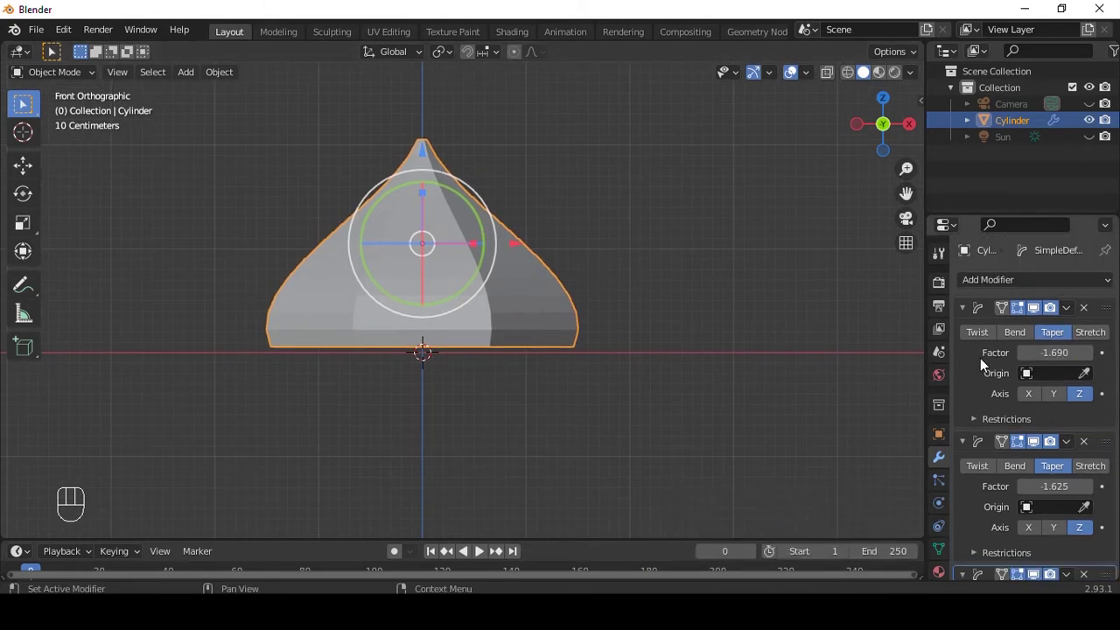
{"action": "key", "text": "ctrl+a"}
{"action": "key", "text": "ctrl+a"}
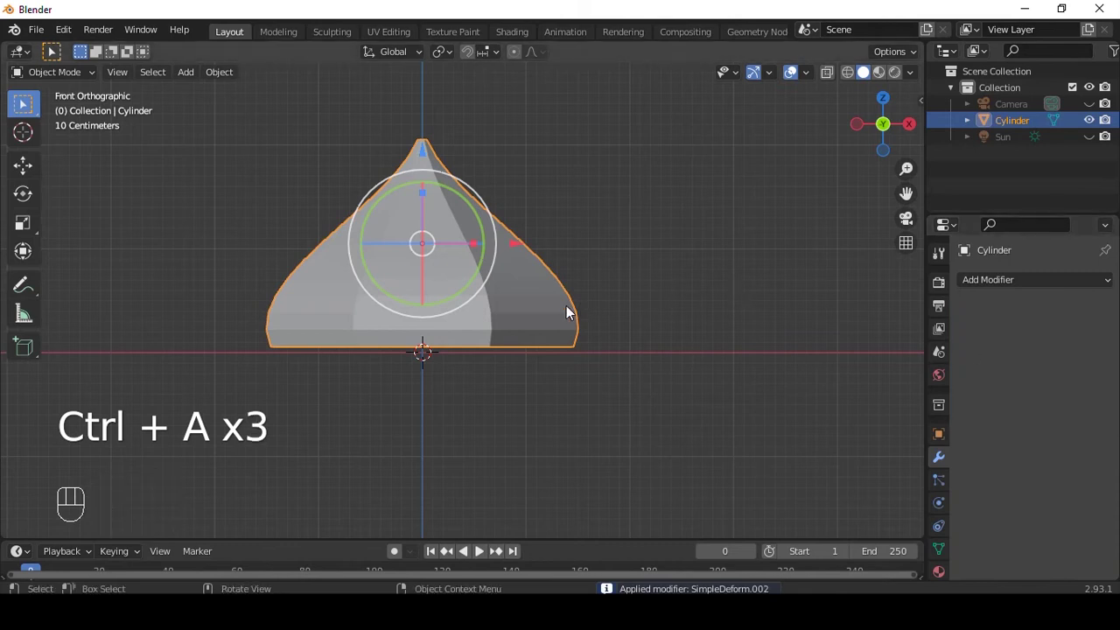
- Enter Edit Mode on the tapered dome to expose its edge loops for editing
{"action": "key", "text": "Tab"}
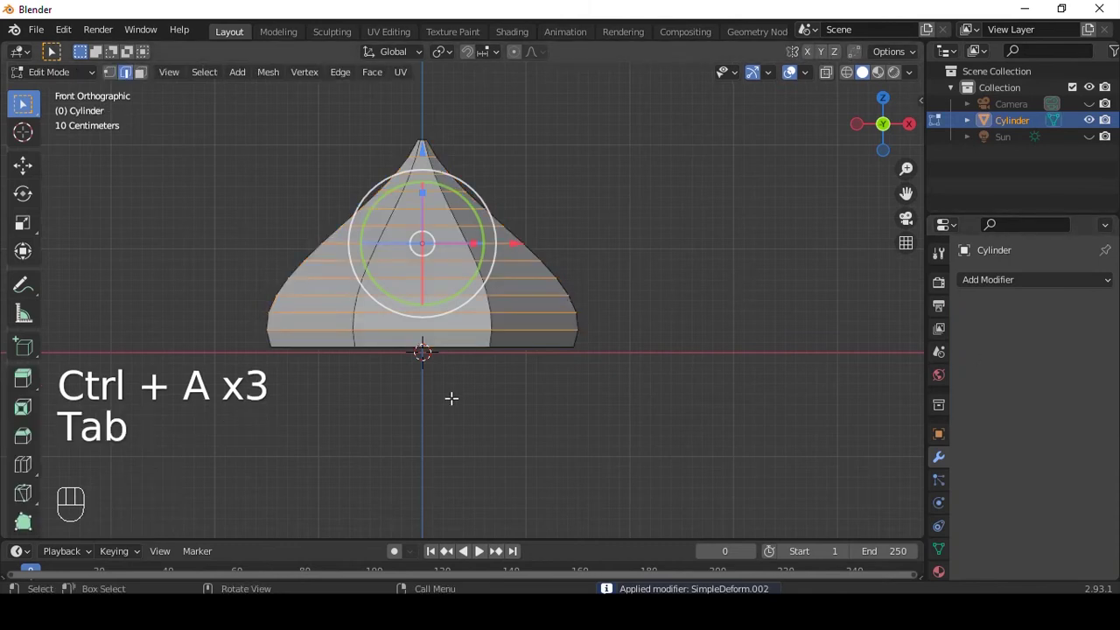
{"action": "key", "text": "alt+z"}
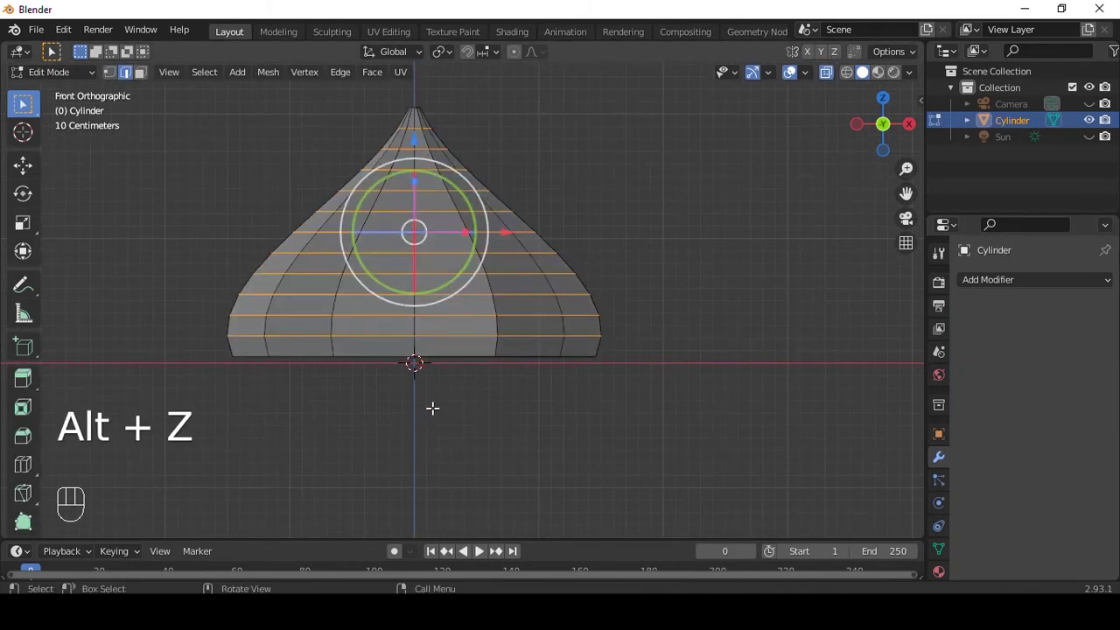
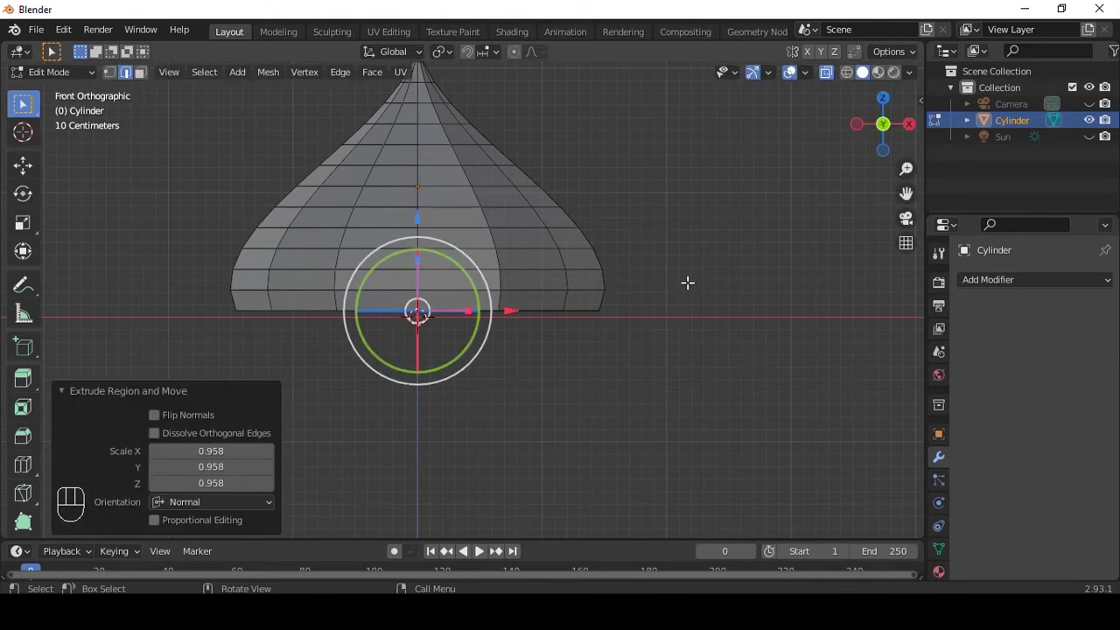
- Extrude the dome's bottom rim downward into a straight-sided band forming the lantern body
{"action": "key", "text": "e"}
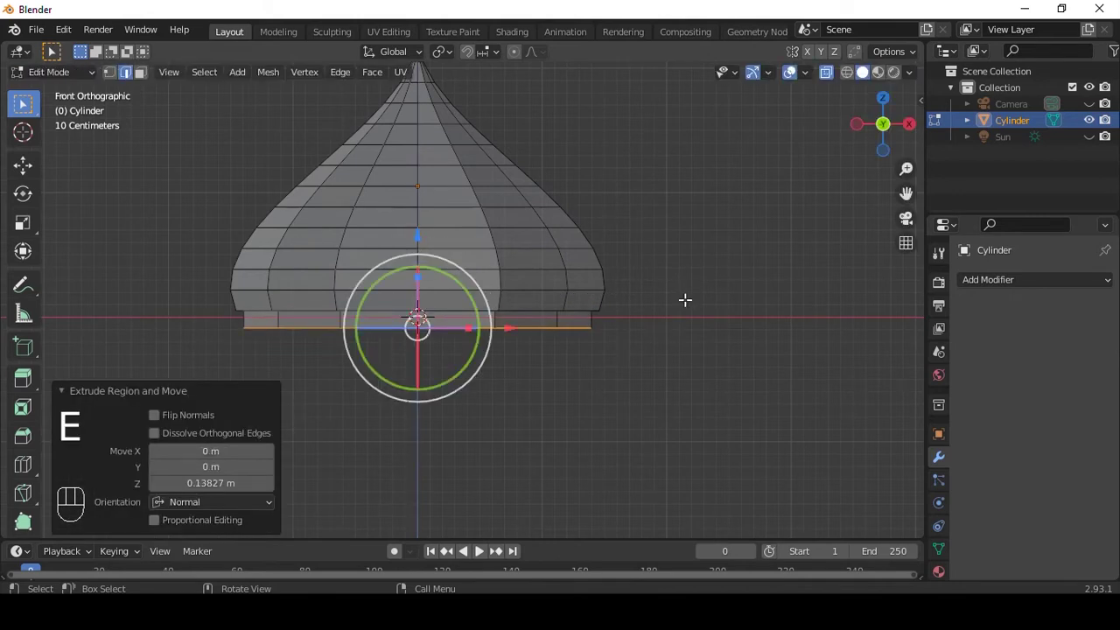
{"action": "key", "text": "e"}
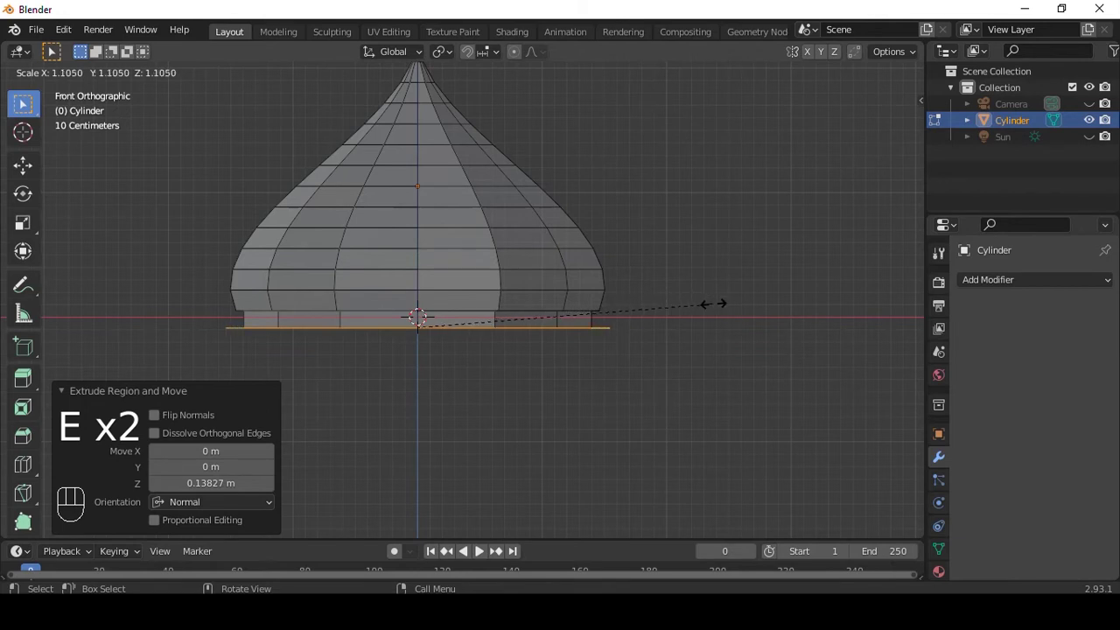
{"action": "key", "text": "e"}
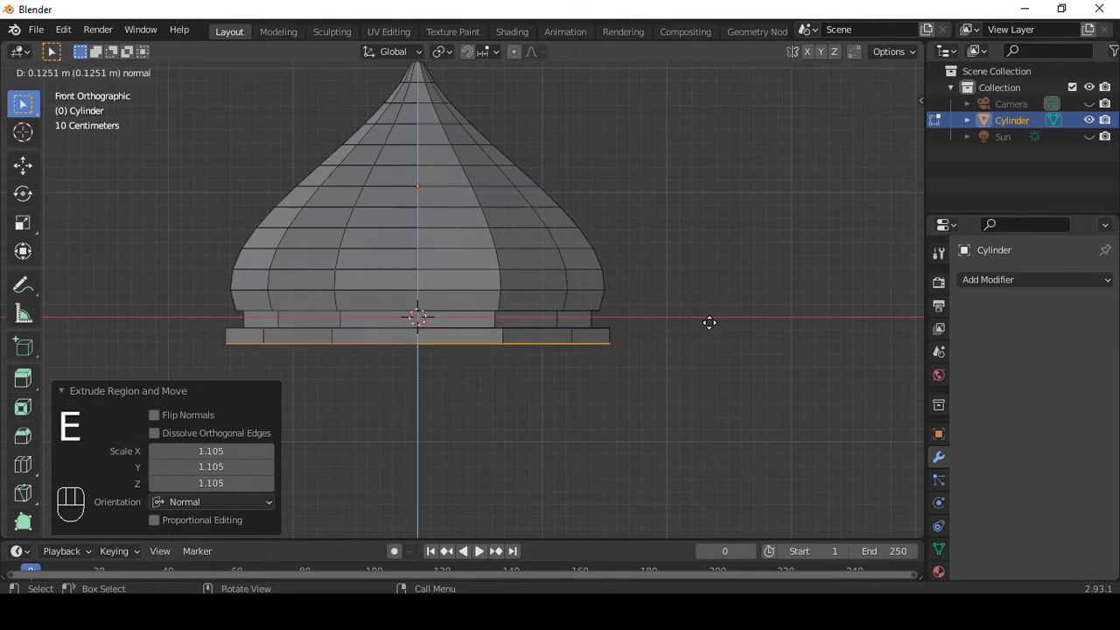
{"action": "key", "text": "e"}
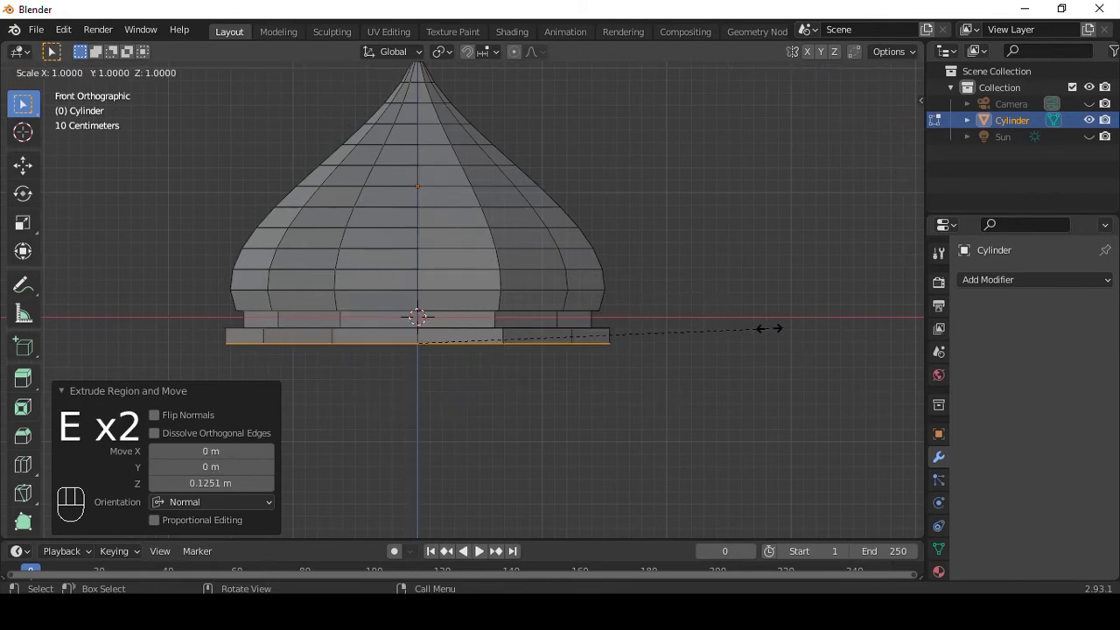
{"action": "key", "text": "e"}
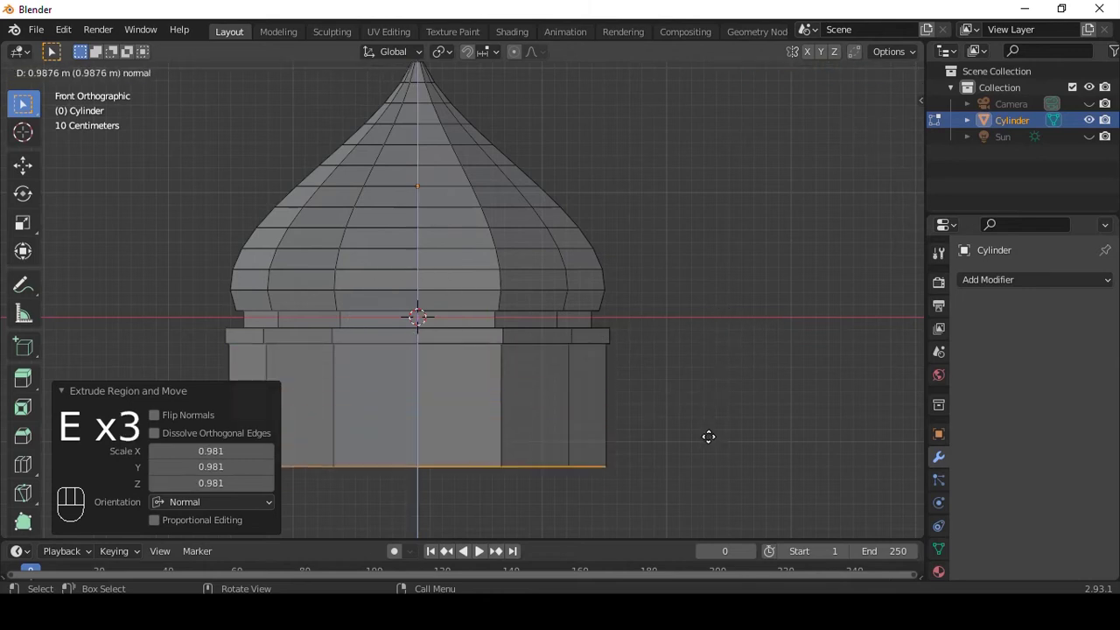
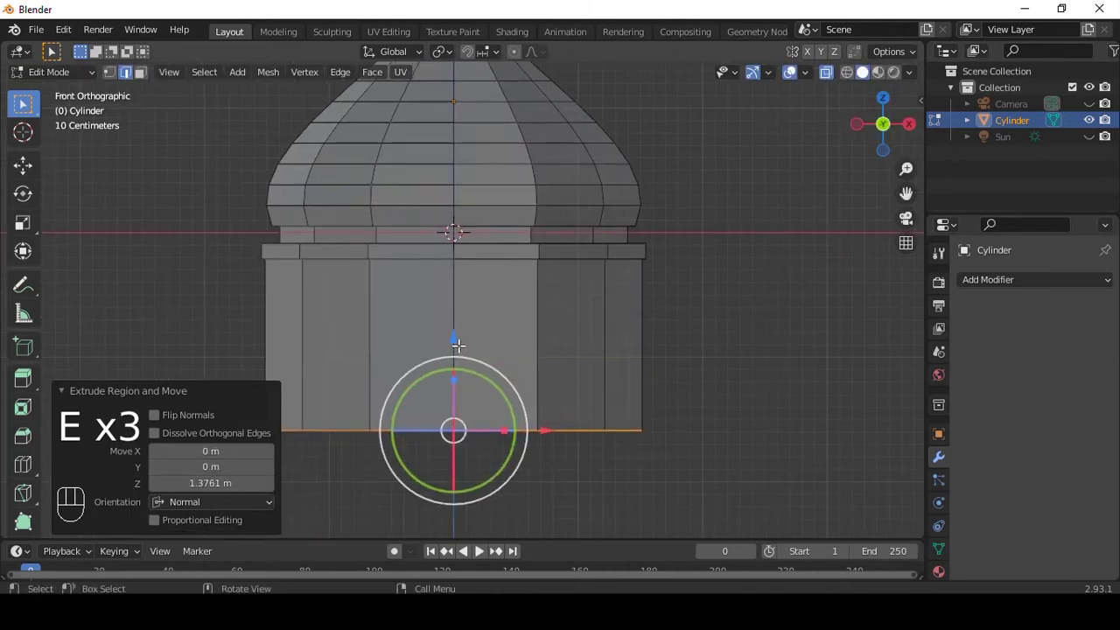
{"action": "key", "text": "Tab"}
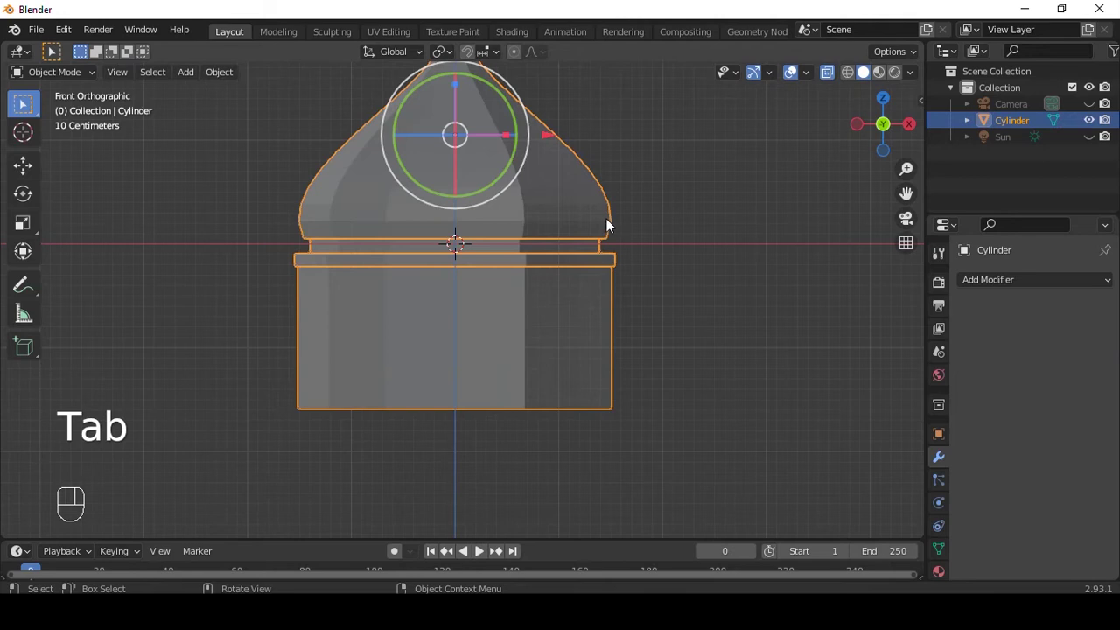
{"action": "key", "text": "alt+z"}
{"action": "key", "text": "shift+a"}
{"action": "left_click_drag", "start_coordinate": [595, 182], "coordinate": [589, 229]}
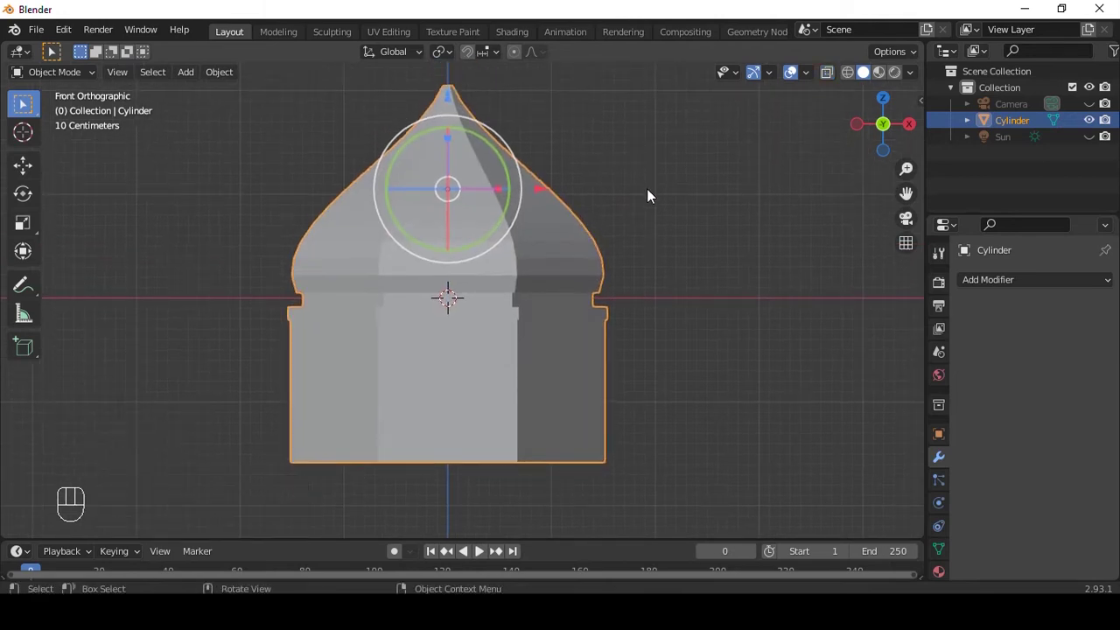
- Delete the flat bottom face of the lantern top, leaving an open lower edge, and return to Object Mode
{"action": "key", "text": "ctrl+z"}
{"action": "key", "text": "shift+a"}
{"action": "left_click", "coordinate": [552, 269]}
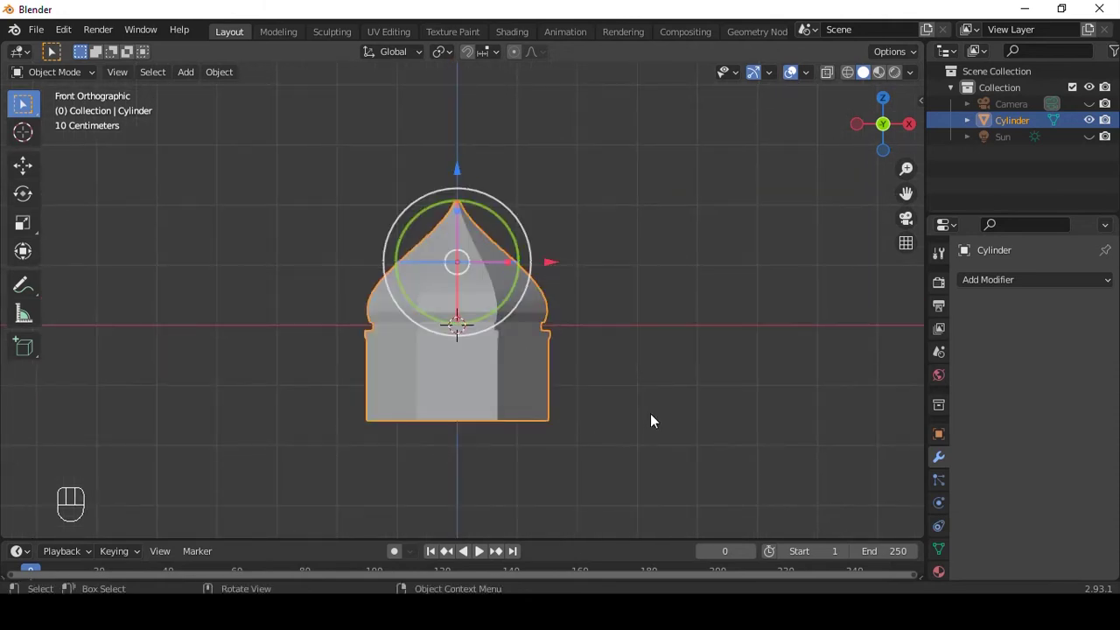
{"action": "key", "text": "Tab"}
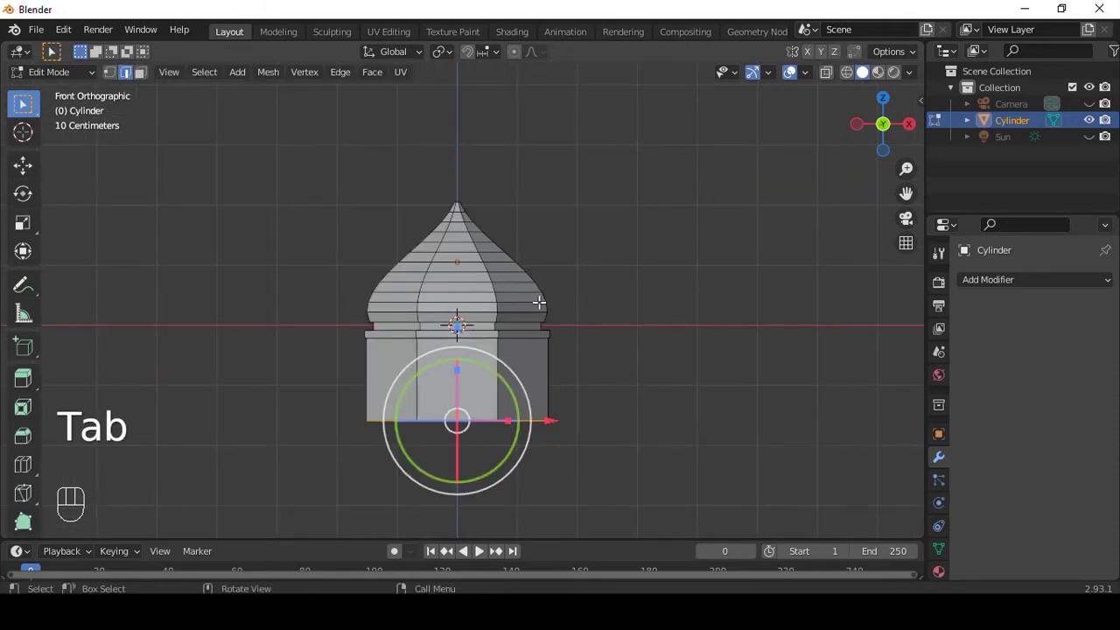
{"action": "key", "text": "a"}
{"action": "key", "text": "a"}
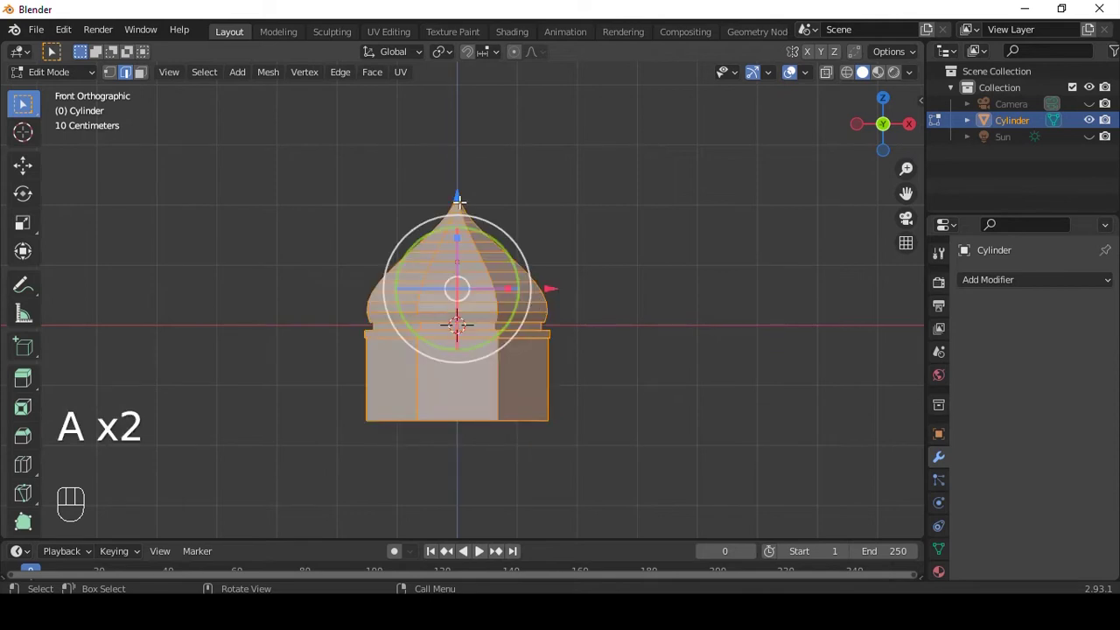
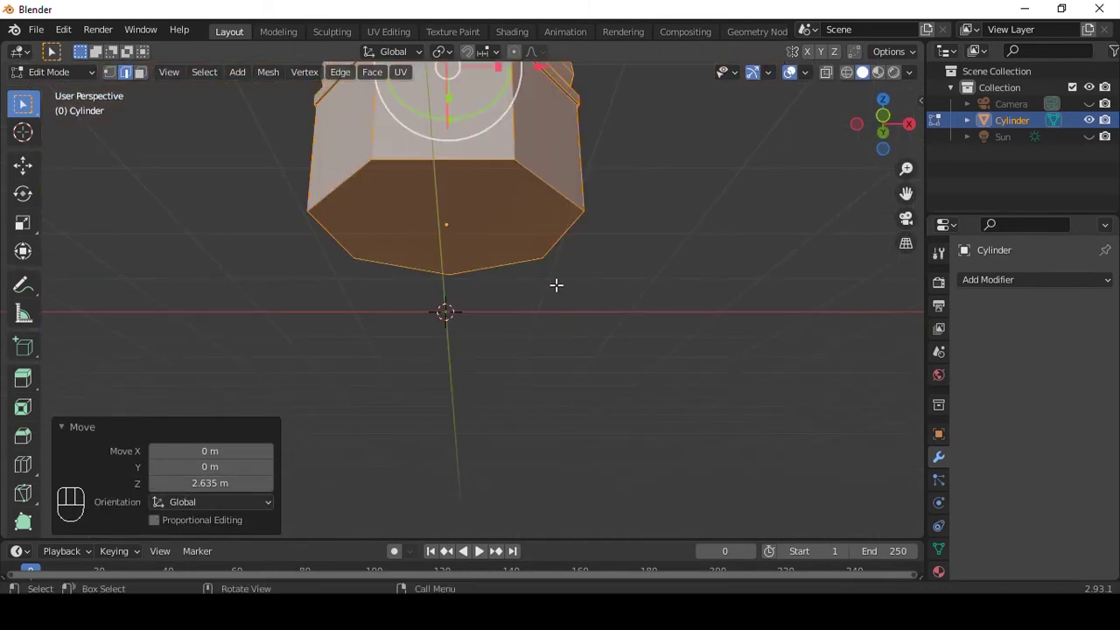
{"action": "key", "text": "3"}
{"action": "key", "text": "x"}
{"action": "key", "text": "`"}
{"action": "key", "text": "Tab"}
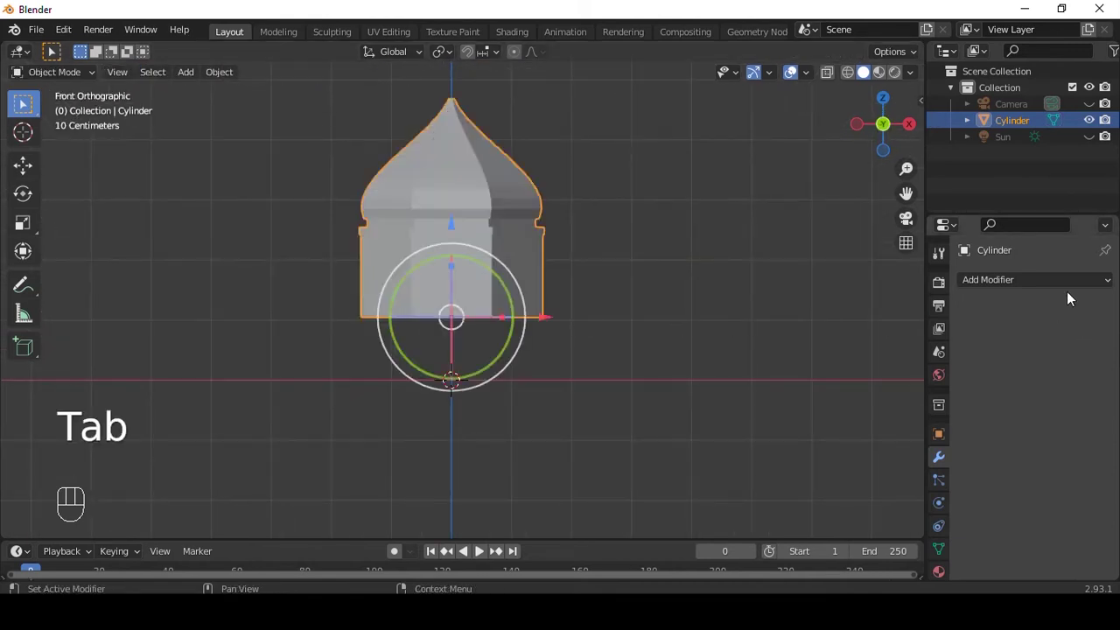
- Add a Mirror modifier on the Z axis with Clipping to form the lantern's bottom half
{"action": "left_click_drag", "start_coordinate": [1035, 283], "coordinate": [792, 475]}
{"action": "left_click", "coordinate": [1033, 341]}
{"action": "left_click", "coordinate": [1092, 340]}
{"action": "left_click", "coordinate": [1021, 420]}
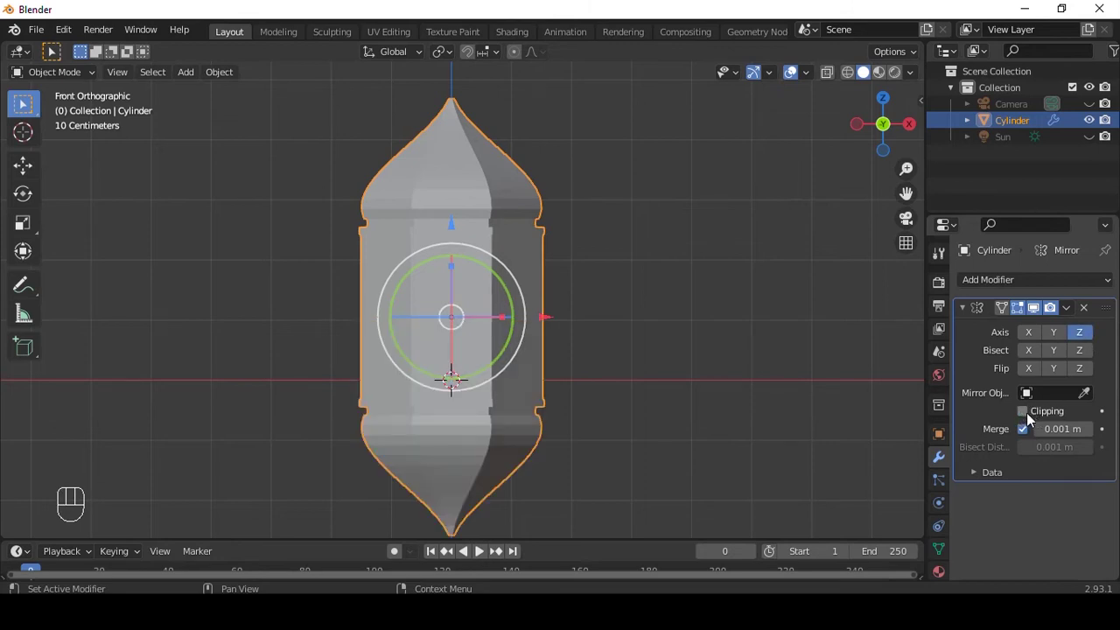
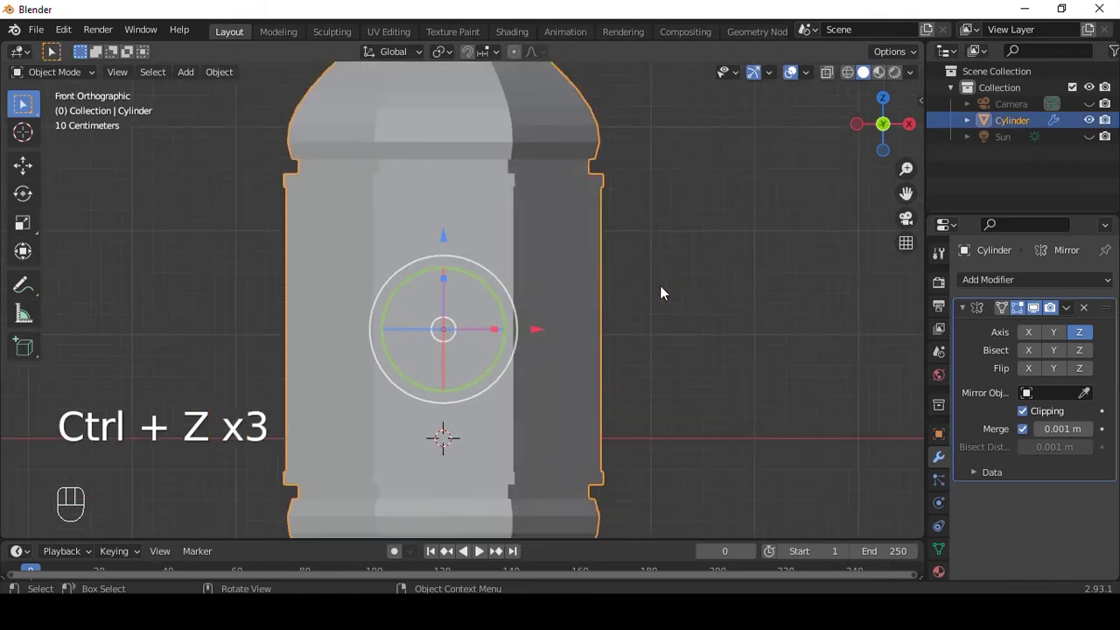
- Move the body geometry up along Z to stretch the straight middle section taller
{"action": "key", "text": "Tab"}
{"action": "key", "text": "a"}
{"action": "key", "text": "a"}
{"action": "key", "text": "a"}
{"action": "key", "text": "g"}
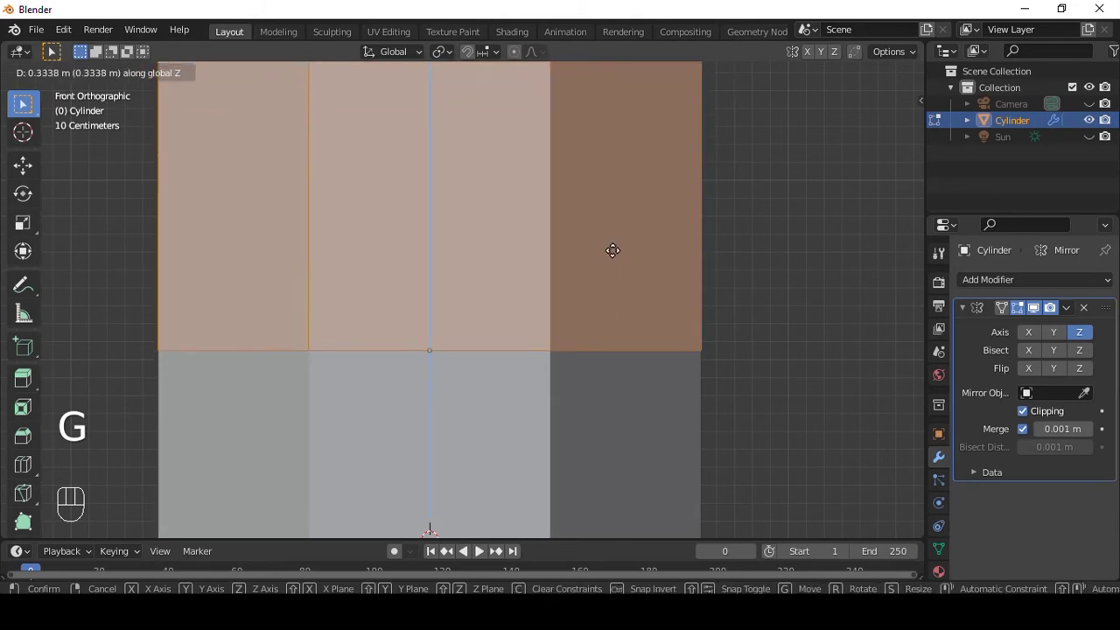
{"action": "key", "text": "Tab"}
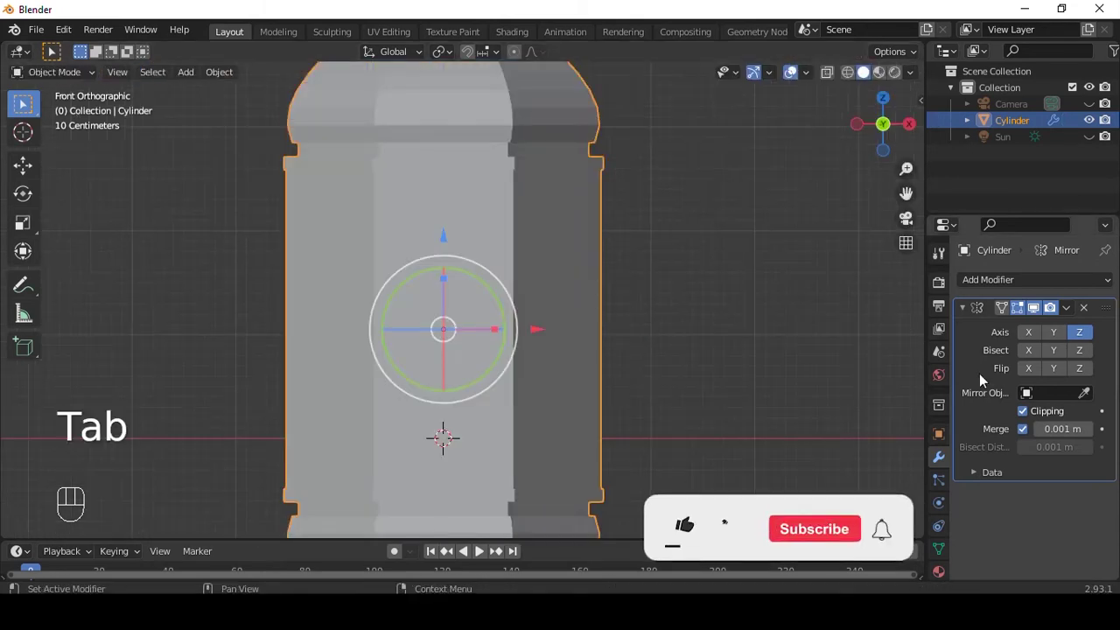
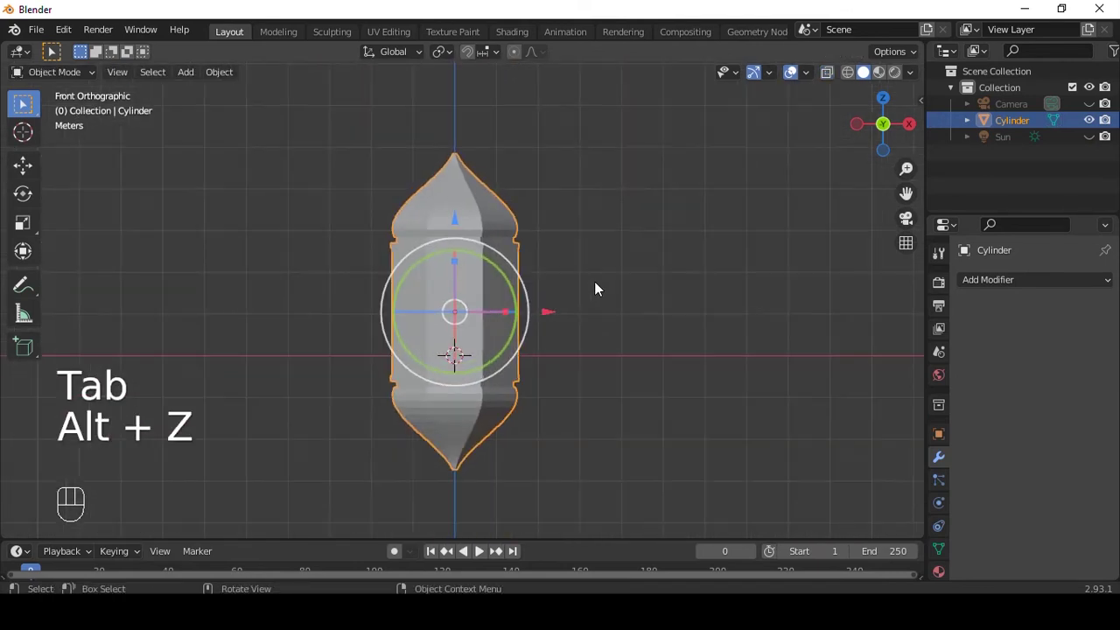
- Bevel the vertical corner edges and inset the side faces into framed window panels
{"action": "key", "text": "Tab"}
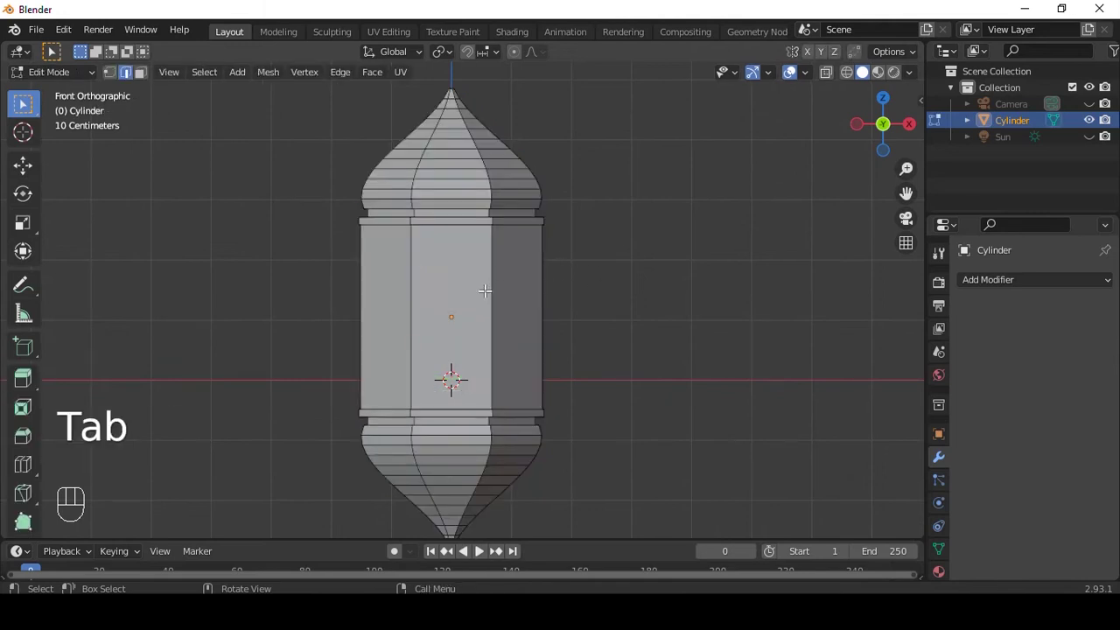
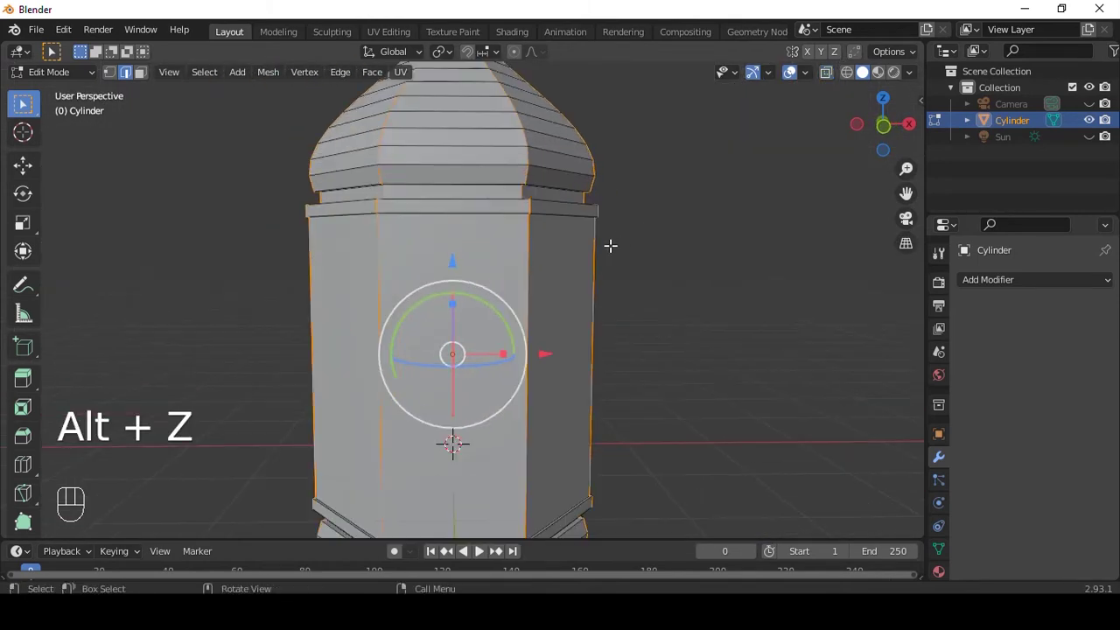
{"action": "key", "text": "ctrl+b"}
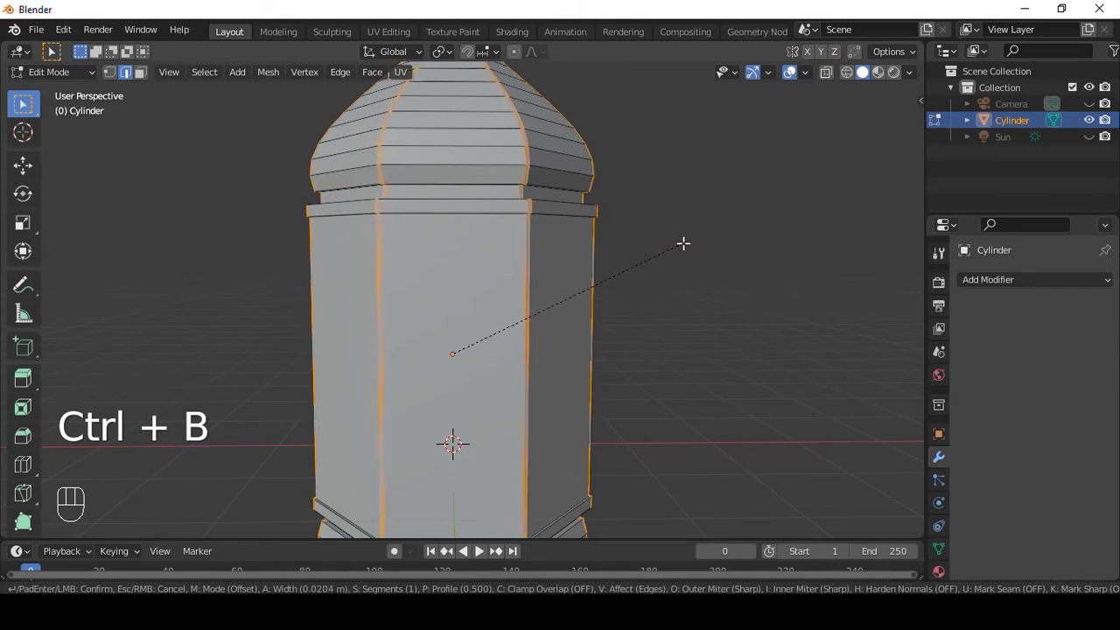
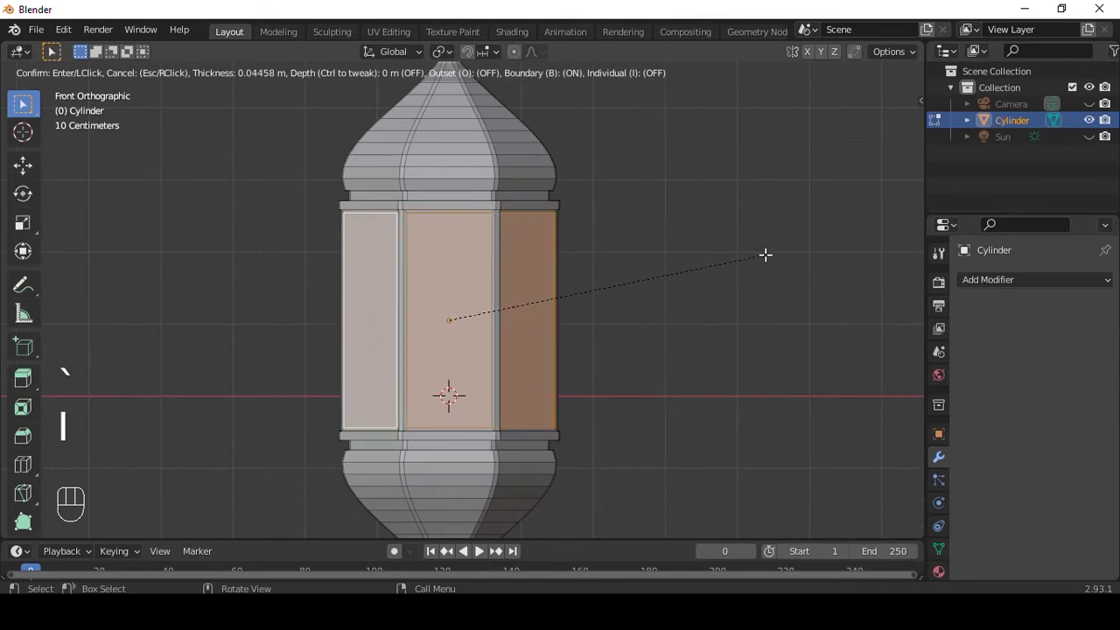
{"action": "key", "text": "1"}
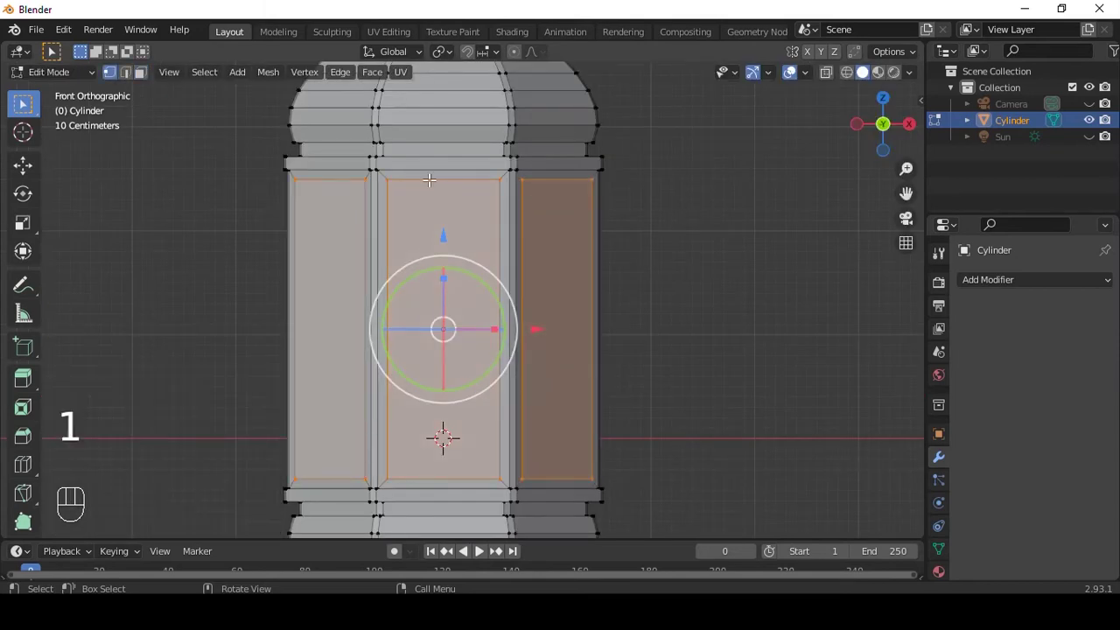
{"action": "key", "text": "alt+z"}
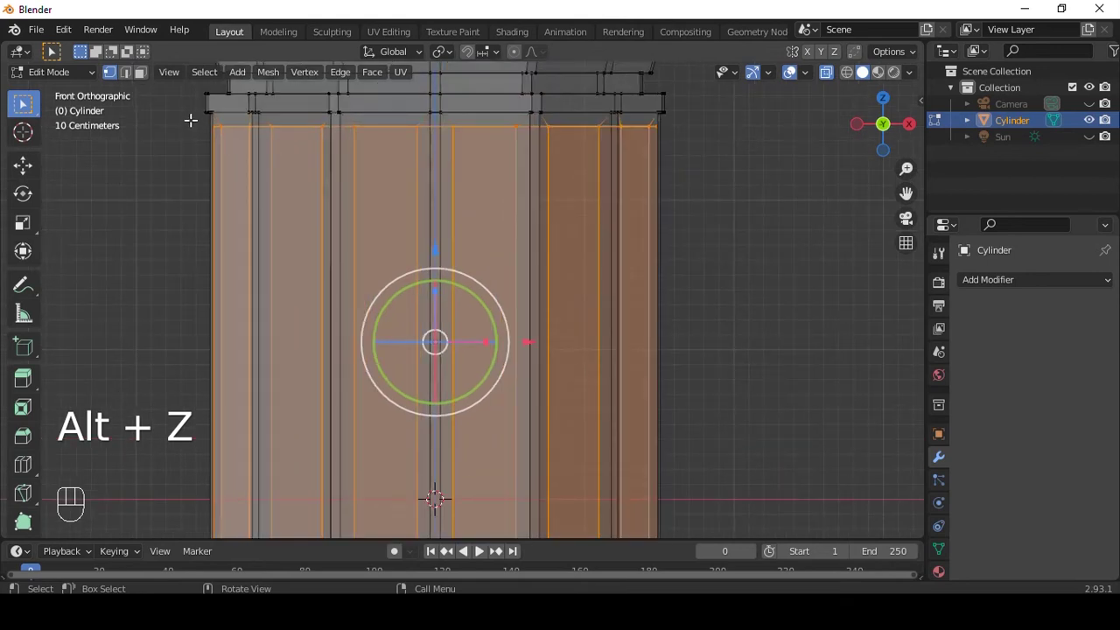
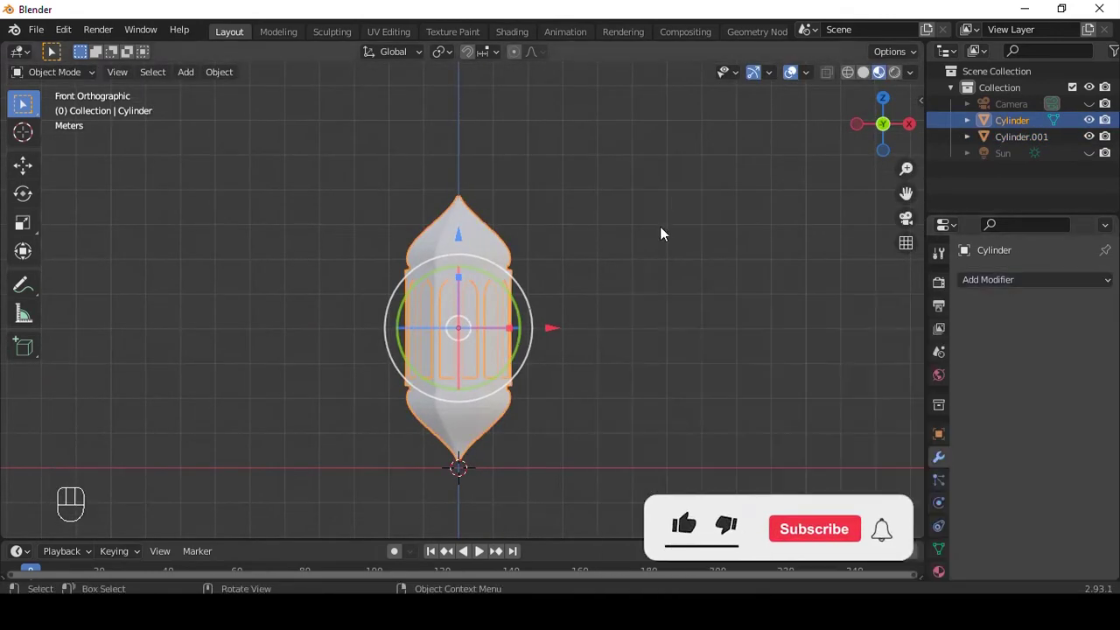
- Give the lantern body a new material and pick a golden-orange base colour
{"action": "left_click_drag", "start_coordinate": [943, 581], "coordinate": [995, 549]}
- Set the body material to gold E7A74E with Metallic 1.0 and Roughness about 0.335
{"action": "left_click_drag", "start_coordinate": [1030, 358], "coordinate": [1033, 377]}
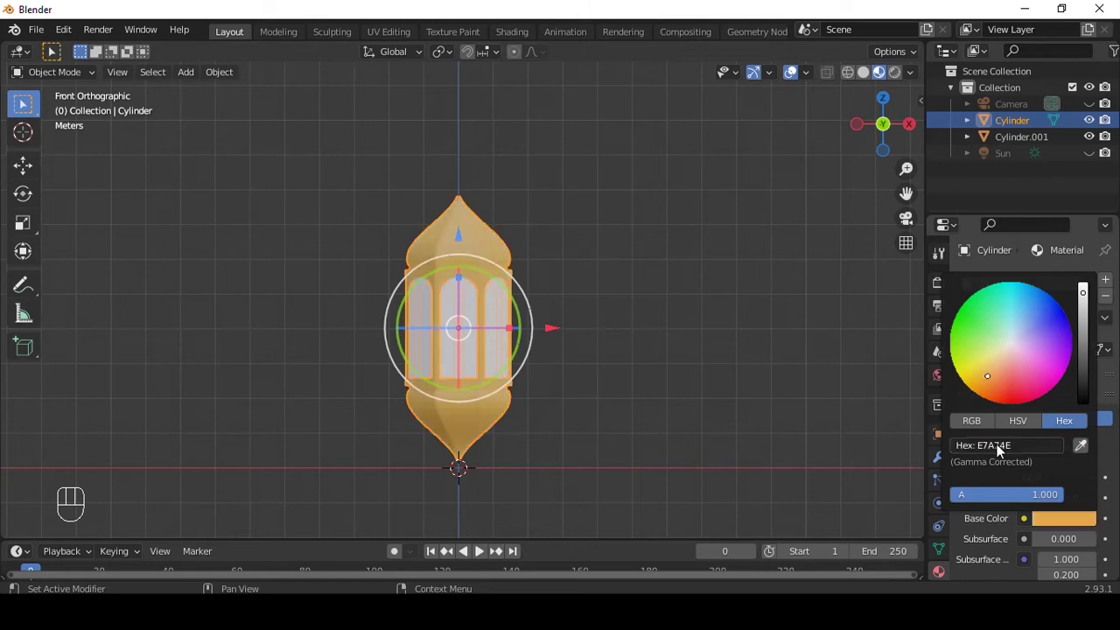
{"action": "left_click_drag", "start_coordinate": [1057, 471], "coordinate": [1101, 475]}
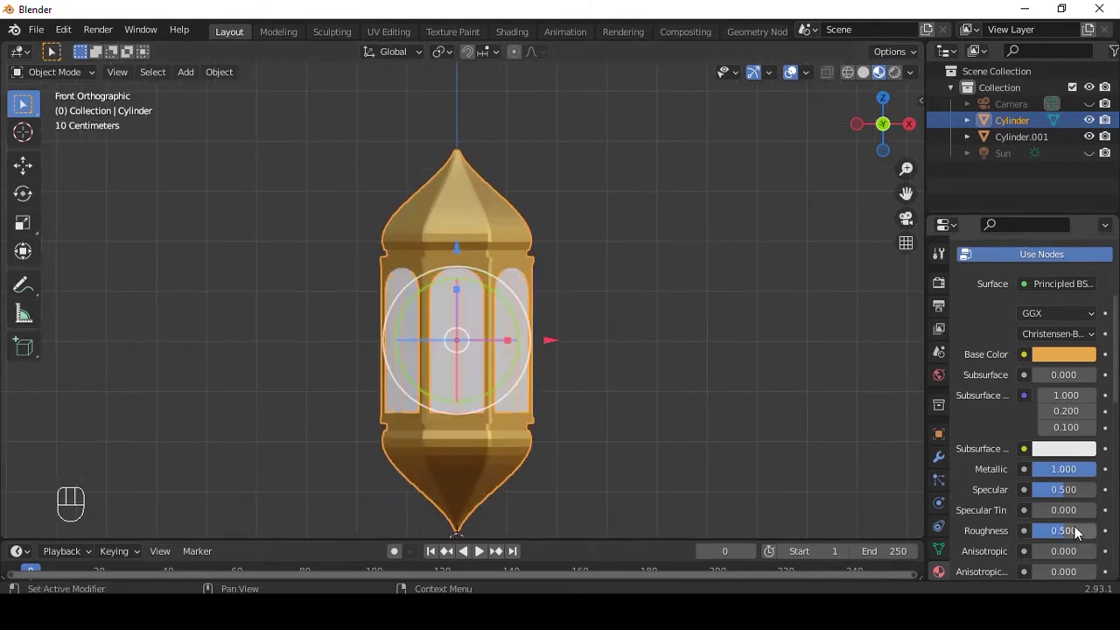
{"action": "left_click_drag", "start_coordinate": [1076, 531], "coordinate": [870, 402]}
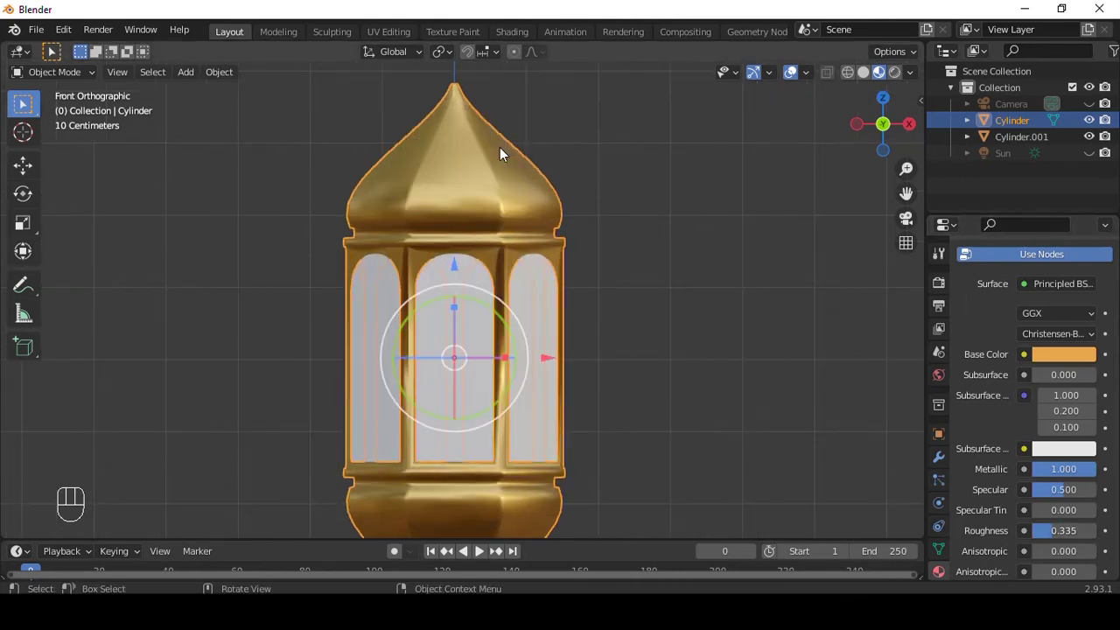
{"action": "key", "text": "q"}
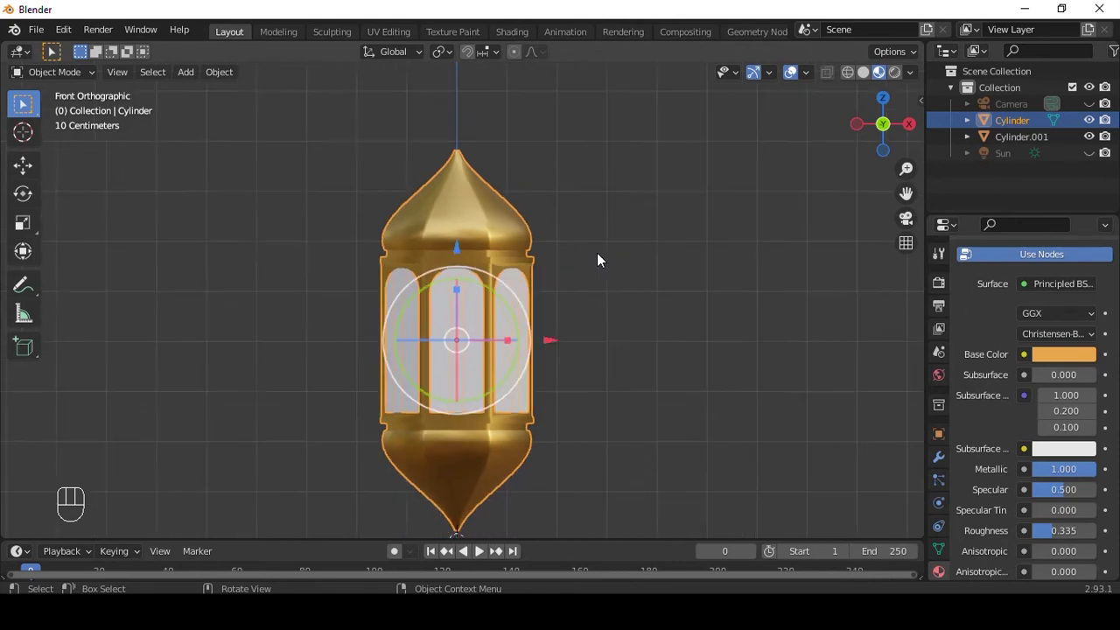
- Select the separate window-panel object Cylinder.001 to give it its own material
{"action": "left_click", "coordinate": [482, 268]}
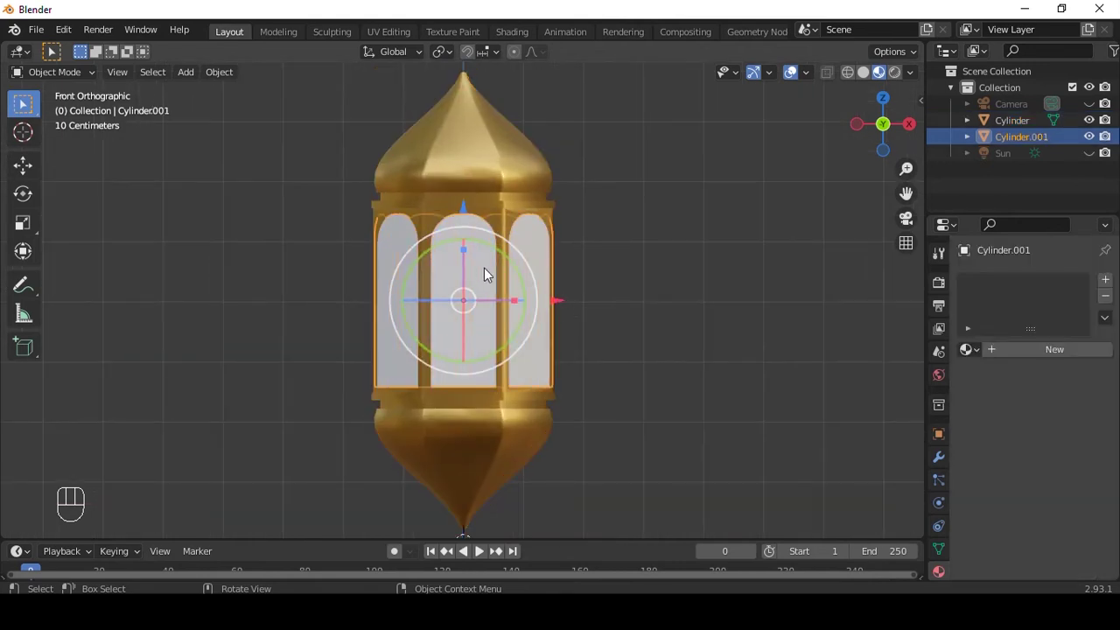
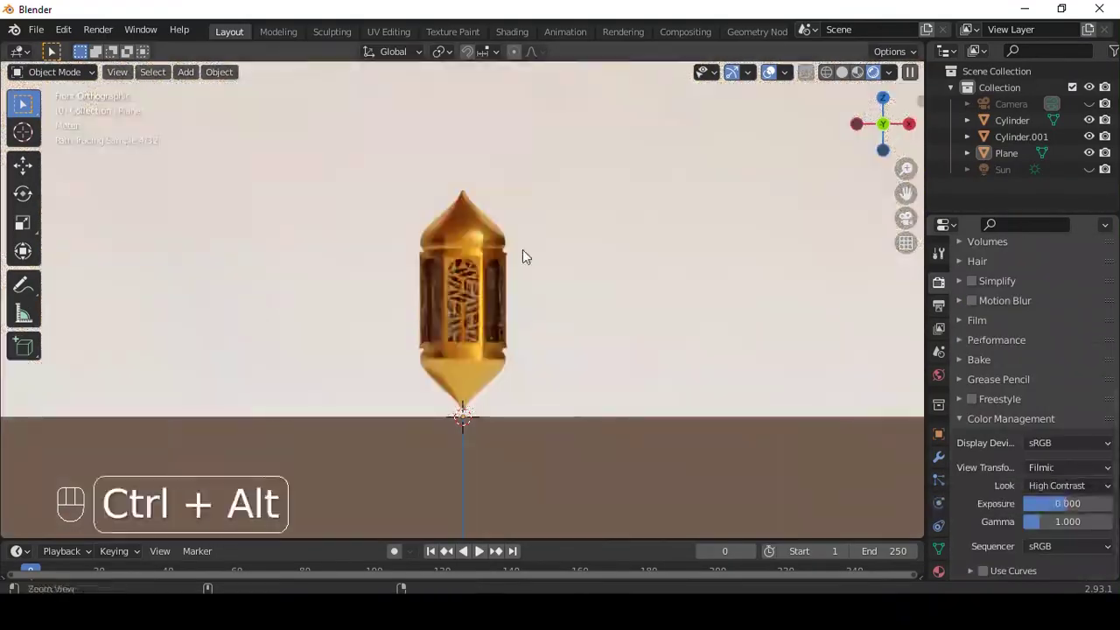
- Switch to camera view and launch the Cycles render of the lantern
{"action": "key", "text": "q"}
{"action": "key", "text": "q"}
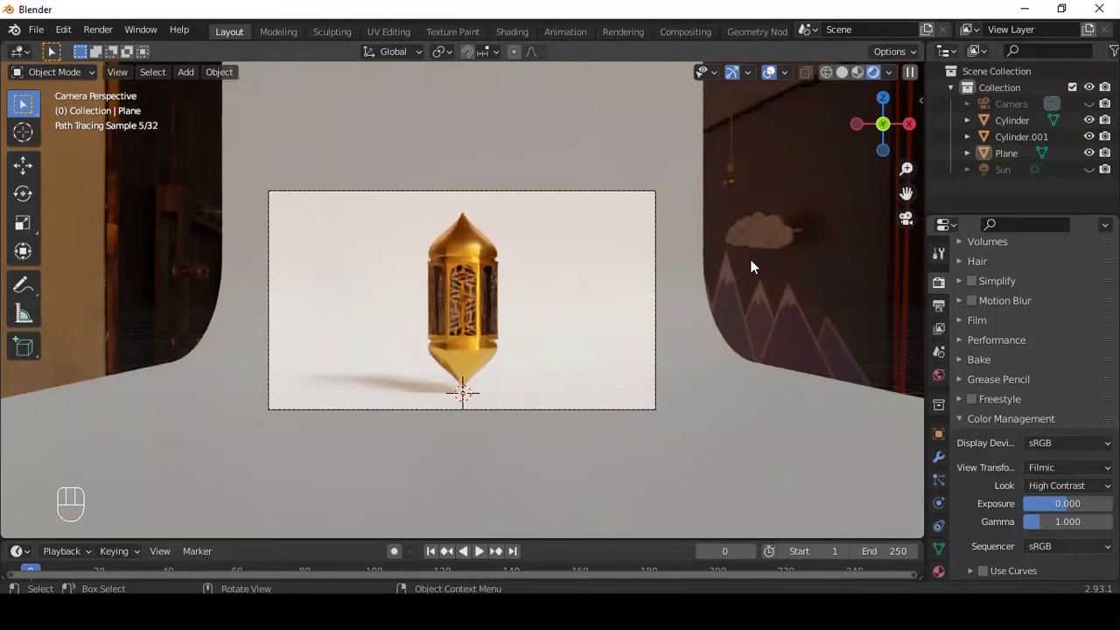